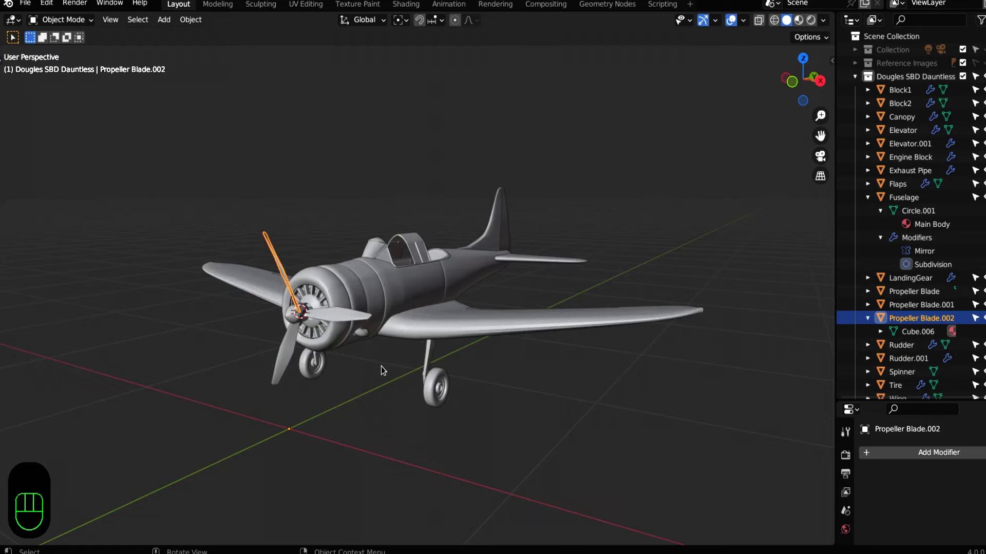
Join the three propeller blades into a single Propeller Blades object
left_click(222, 344)
left_click_drag(300, 378, 361, 363)
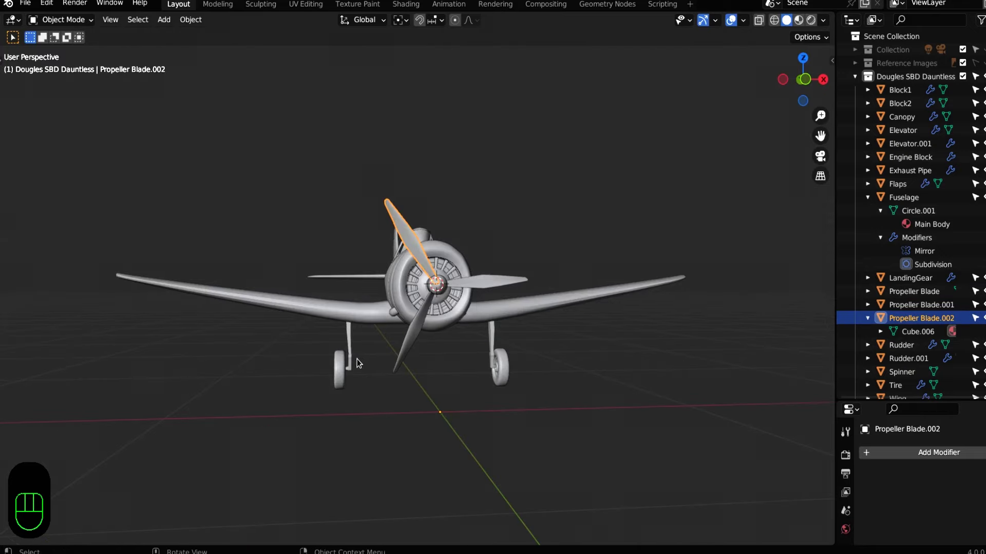
left_click(411, 342)
left_click(411, 237)
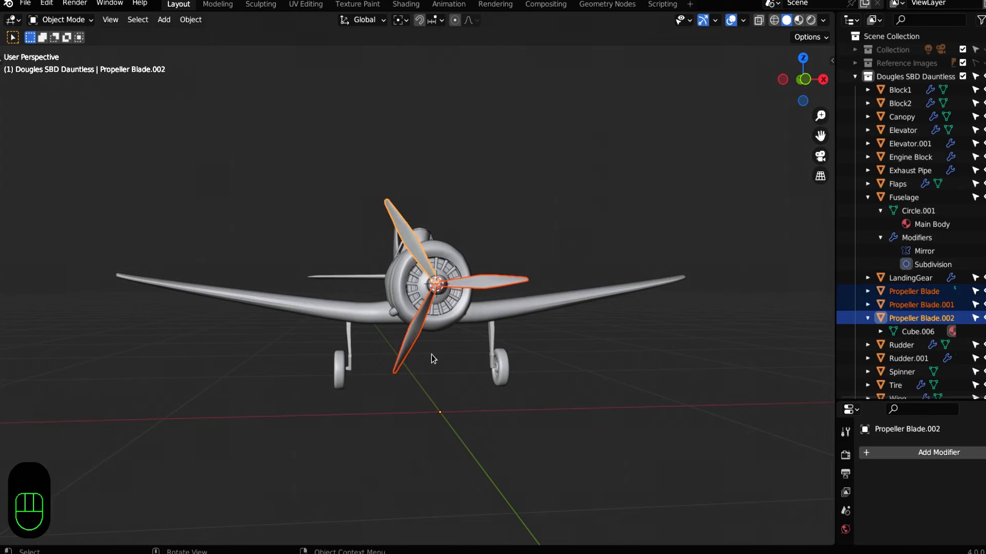
key("ctrl+j")
Parent the blades to the Spinner and test that moving and rotating it carries them along
left_click(465, 301)
left_click_drag(471, 354, 450, 352)
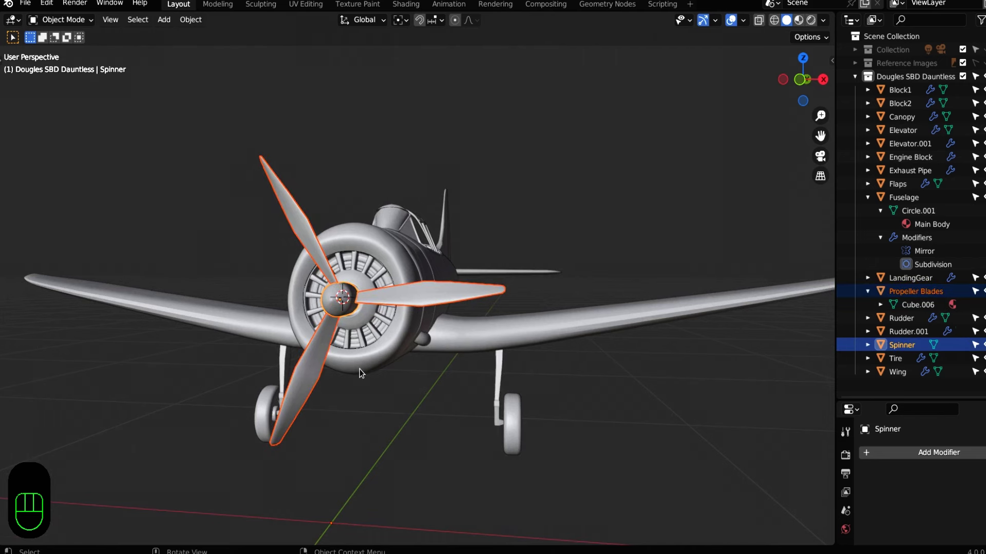
key("ctrl+p")
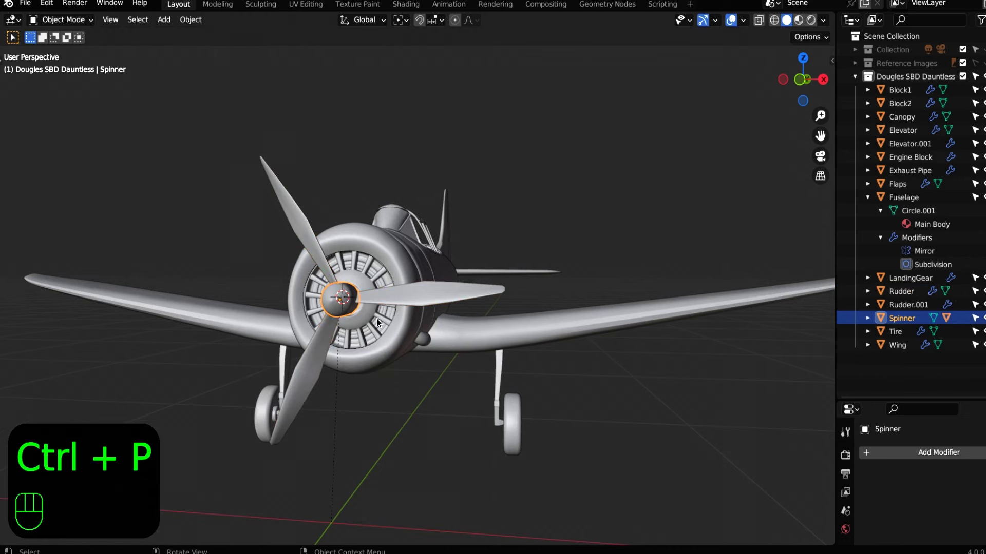
key("g")
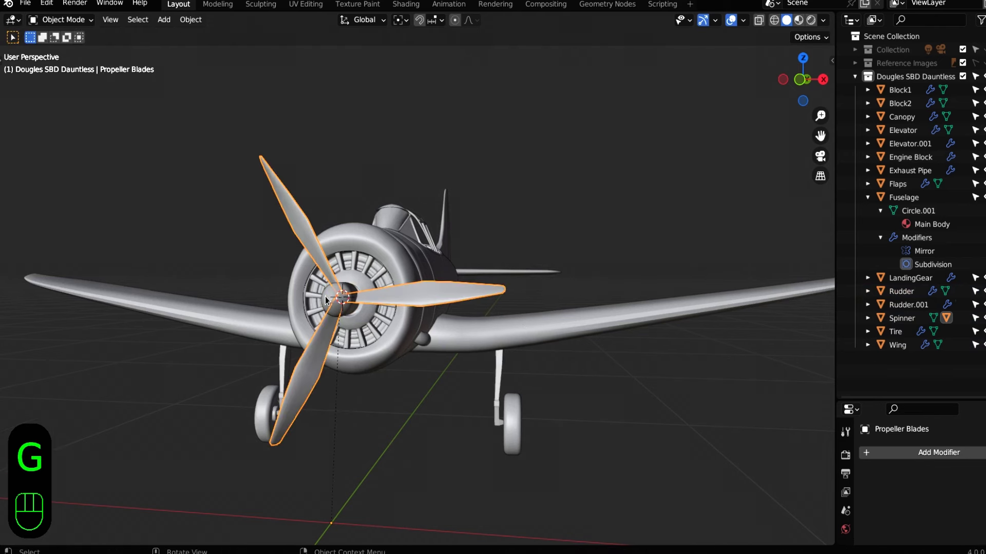
key("g")
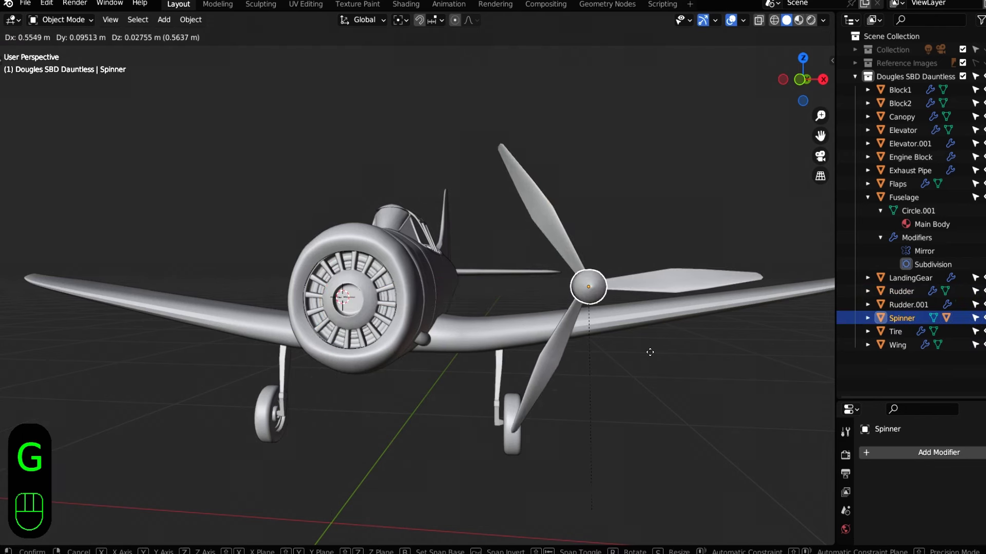
key("r")
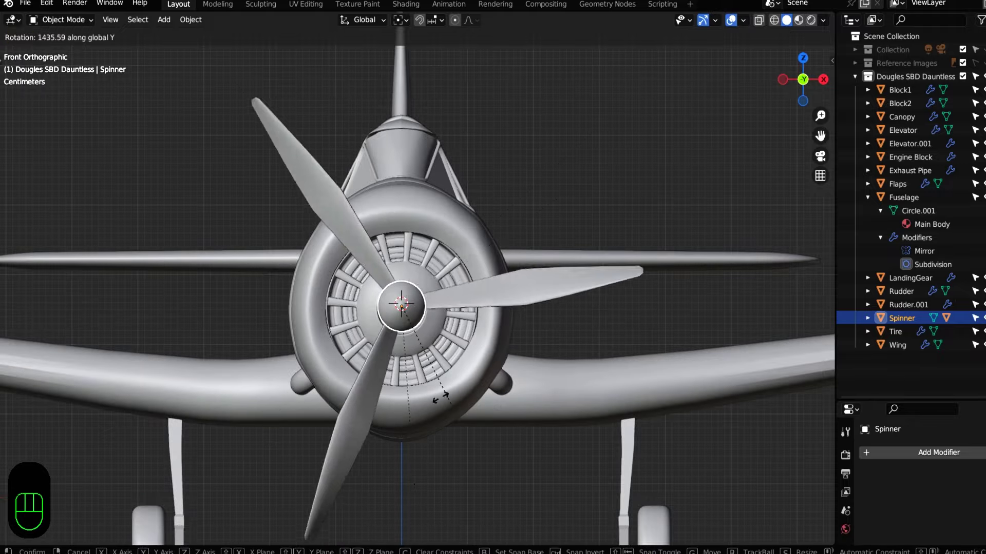
Select flaps, elevators, rudder and all other parts, join them into Fuselage and view from the front
left_click(443, 339)
key("Tab")
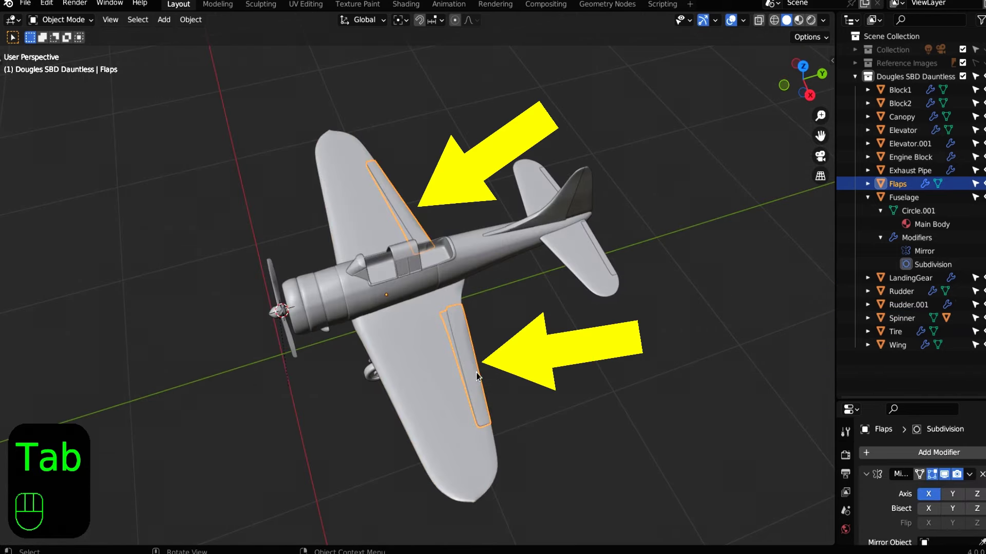
left_click_drag(559, 345, 539, 366)
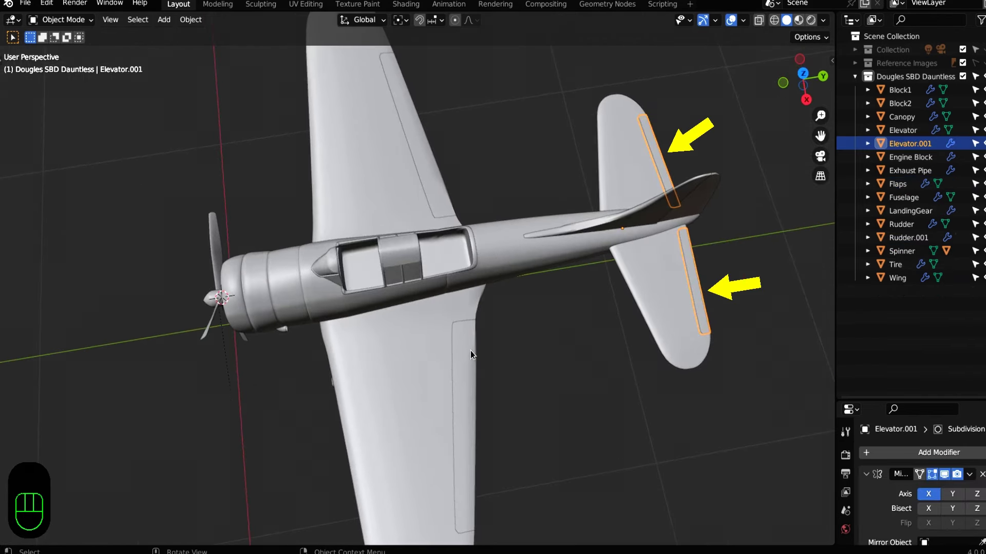
left_click(697, 200)
left_click(696, 269)
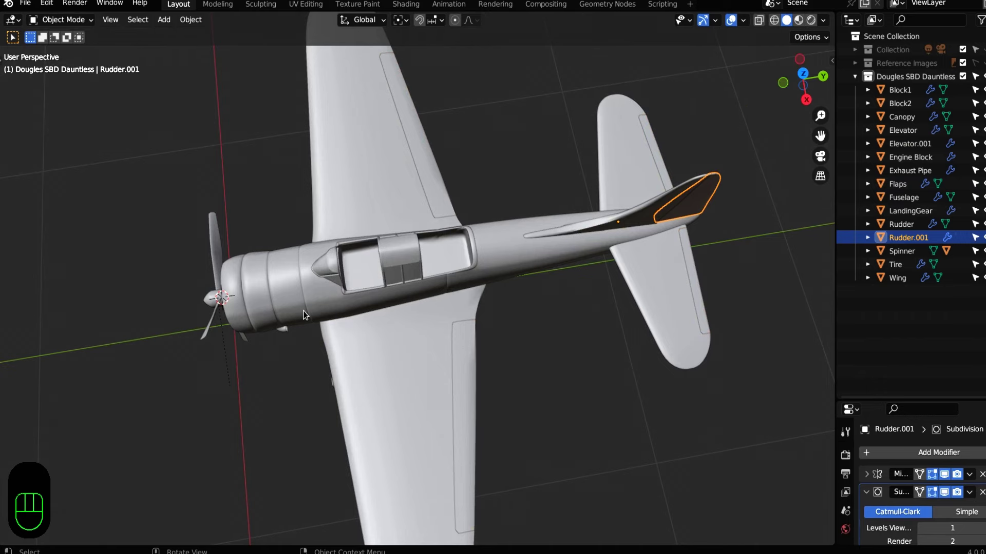
left_click_drag(594, 443, 551, 451)
key("g")
key("g")
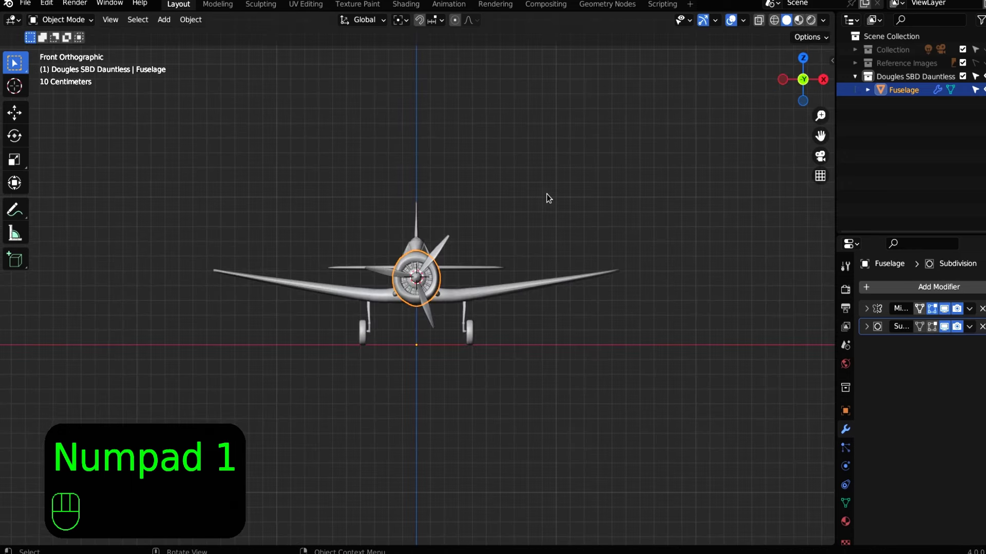
Add an armature at the nose rotated -90° on X and set its Viewport Display to In Front
key("shift+a")
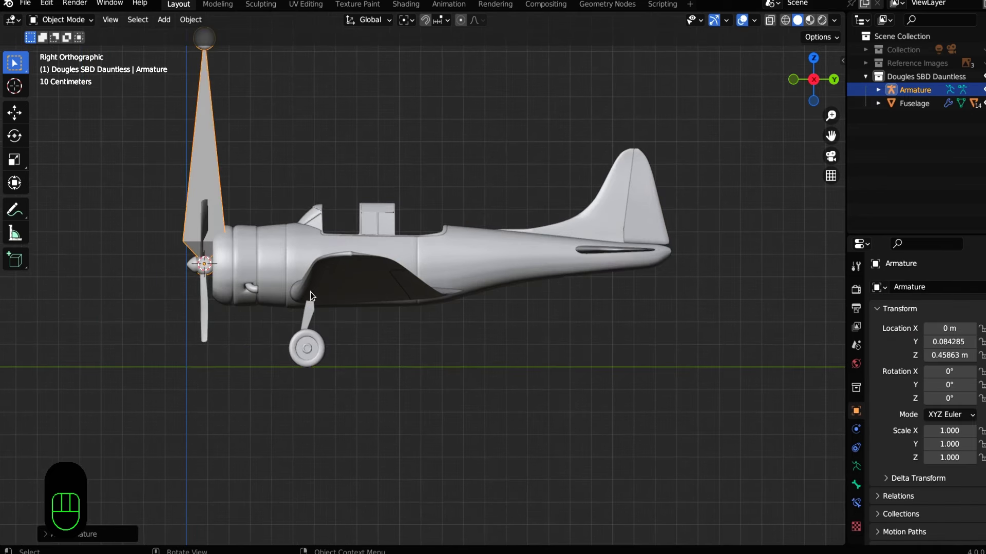
key("r")
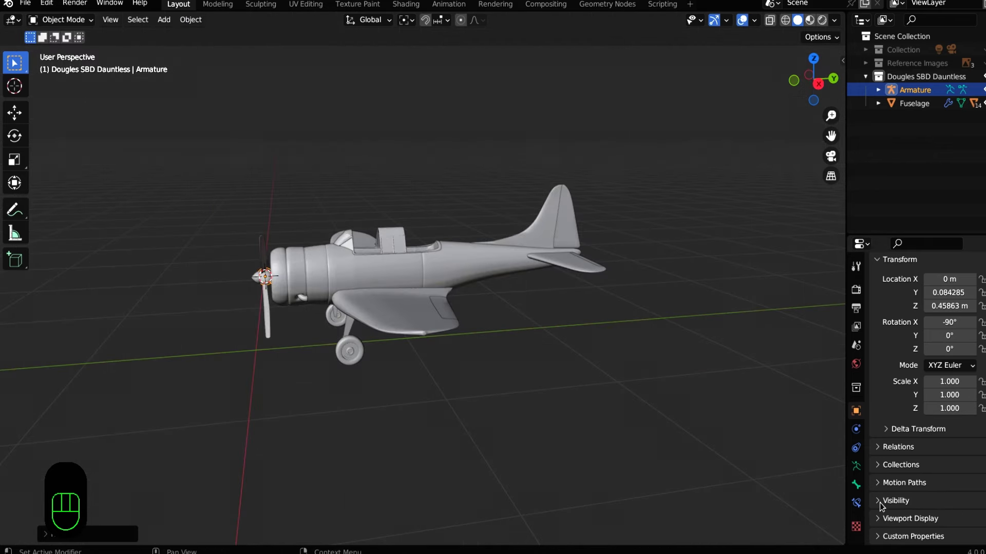
left_click(885, 520)
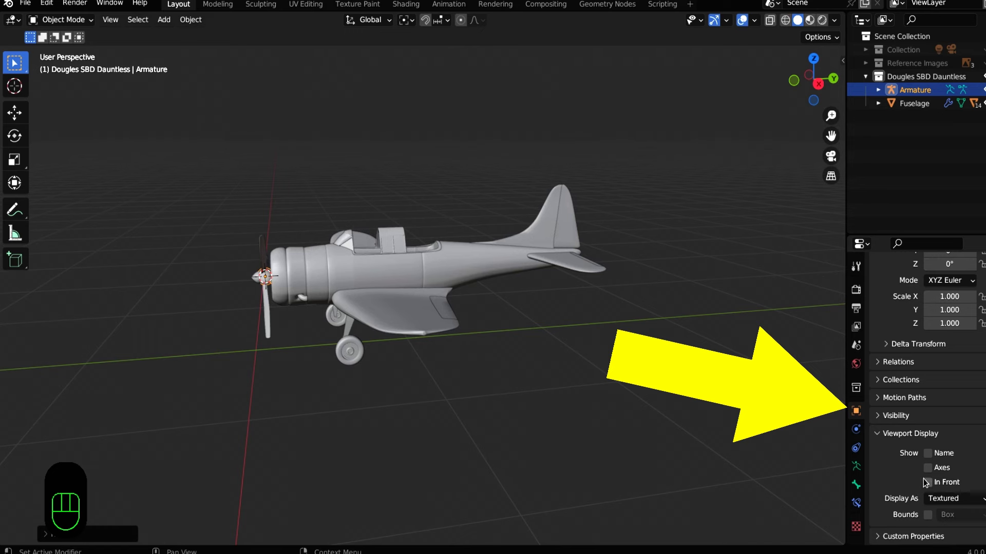
left_click(932, 487)
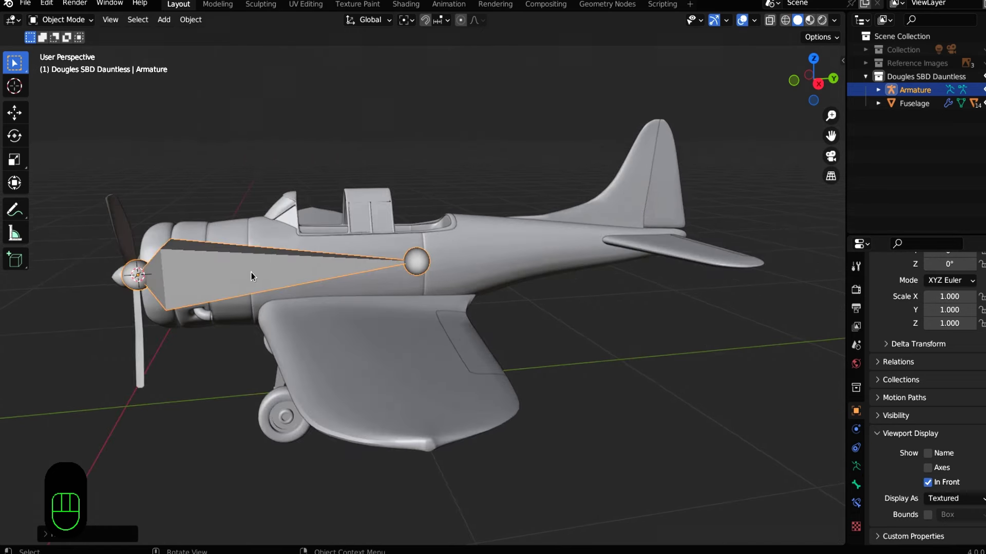
Rename the first bone Main, then scale a duplicate down and move it into the tail fin
left_click(933, 460)
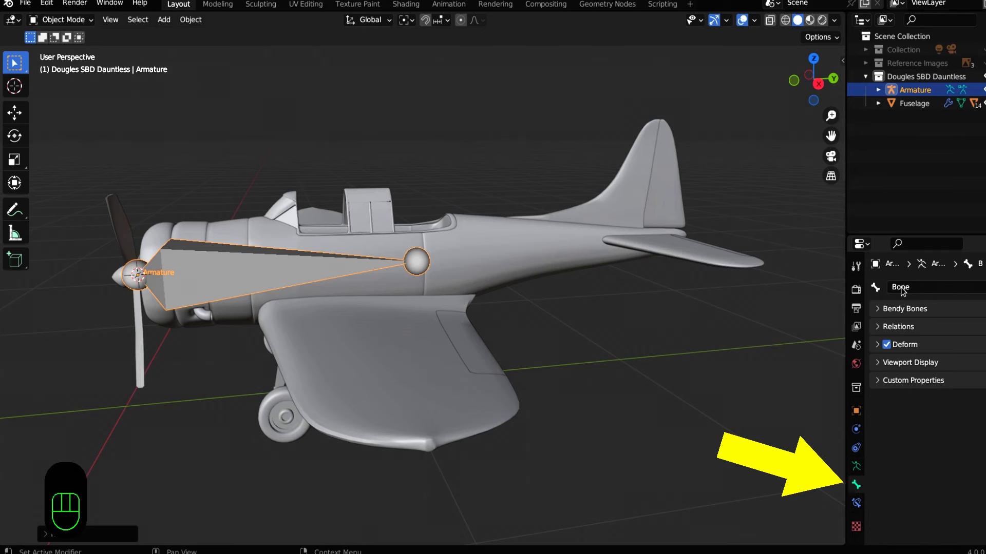
left_click(906, 289)
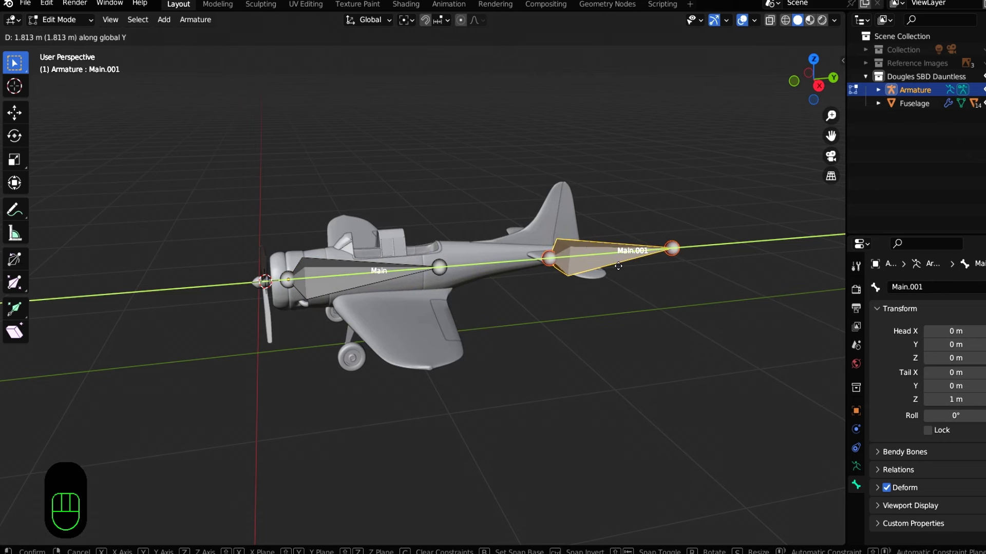
key("s")
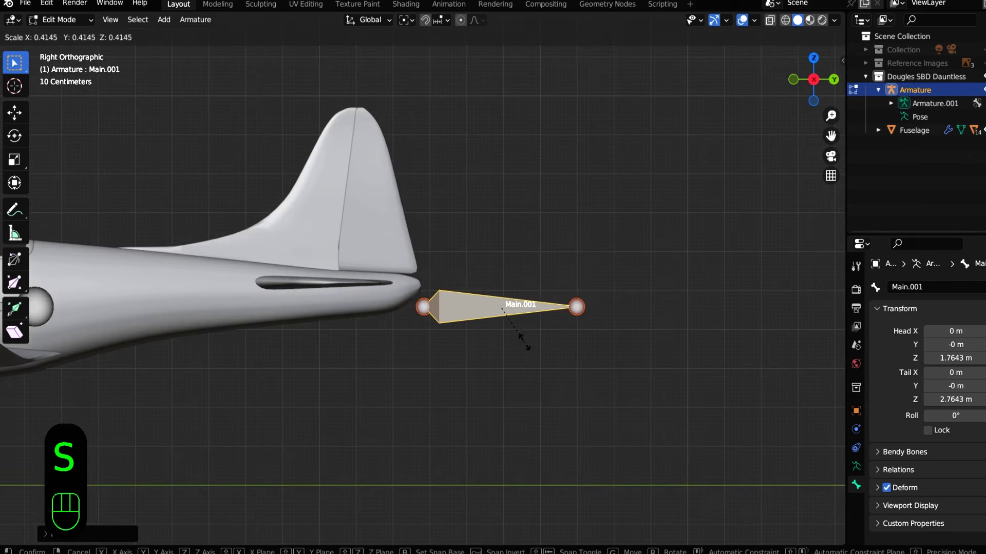
key("g")
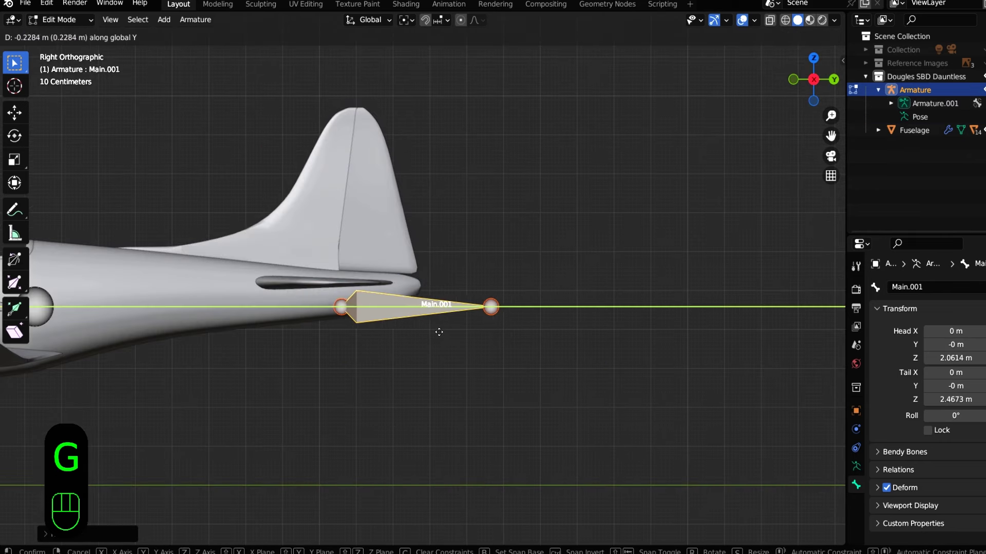
key("g")
key("g")
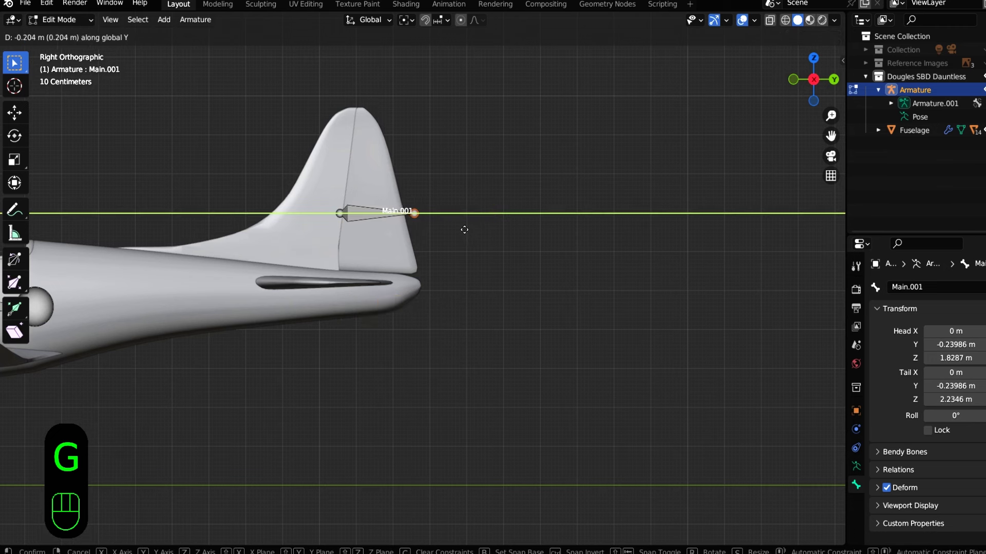
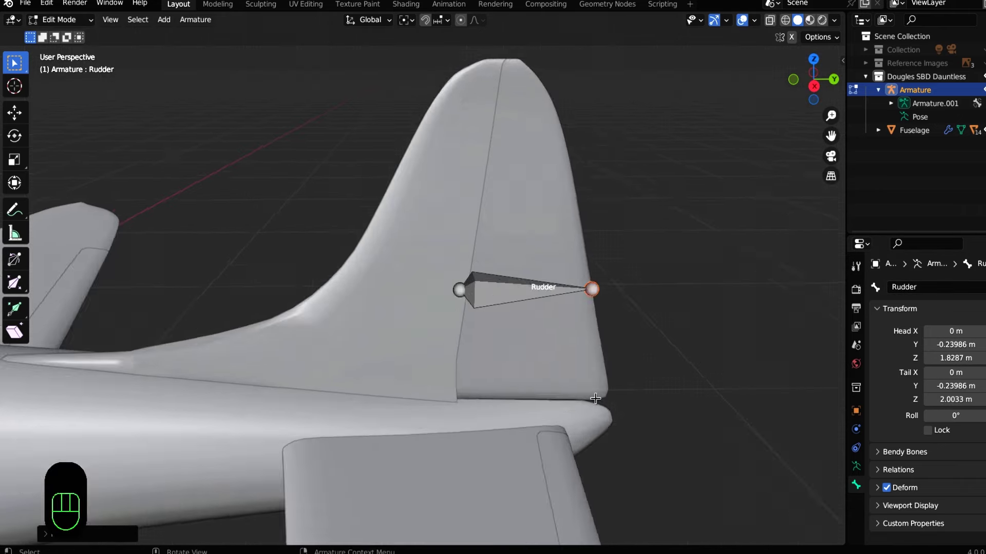
Shrink the duplicated Rudder bone and position it on the elevator as Elevator.Left
middle_click(519, 374)
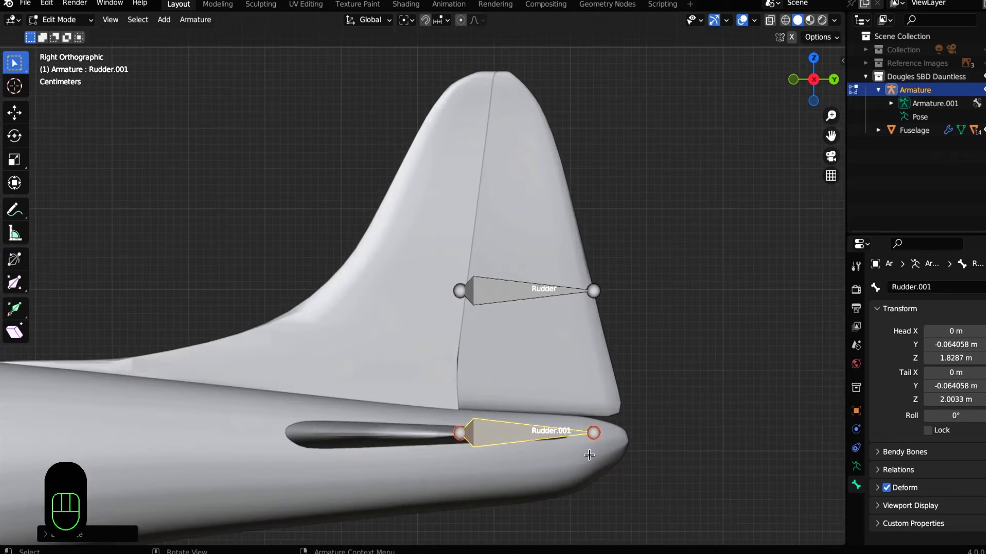
middle_click(572, 416)
key("s")
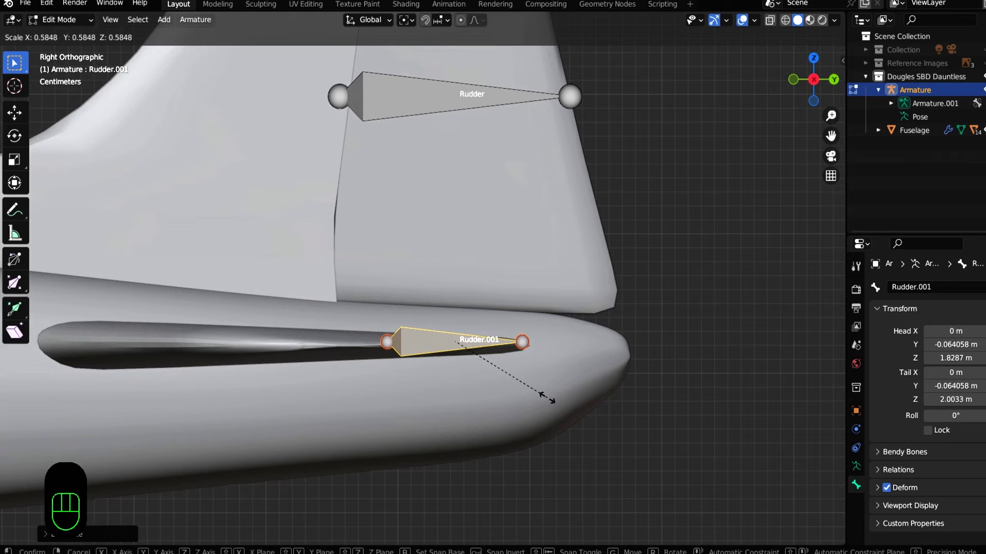
key("g")
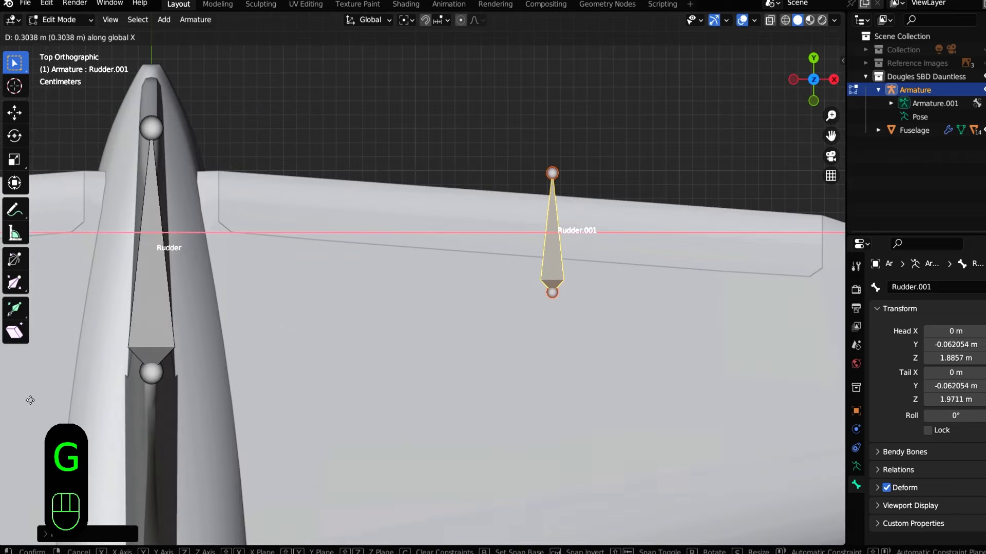
double_click(403, 363)
key("g")
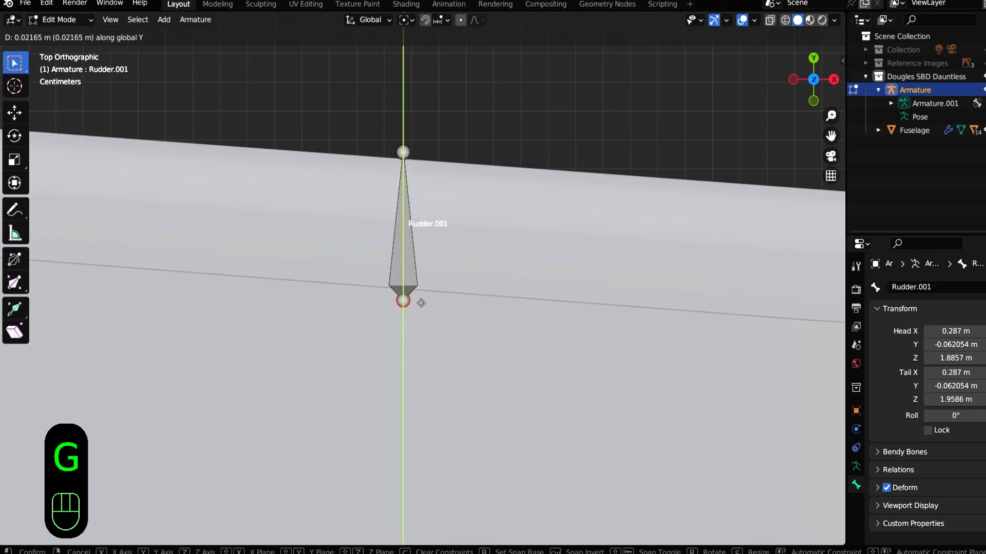
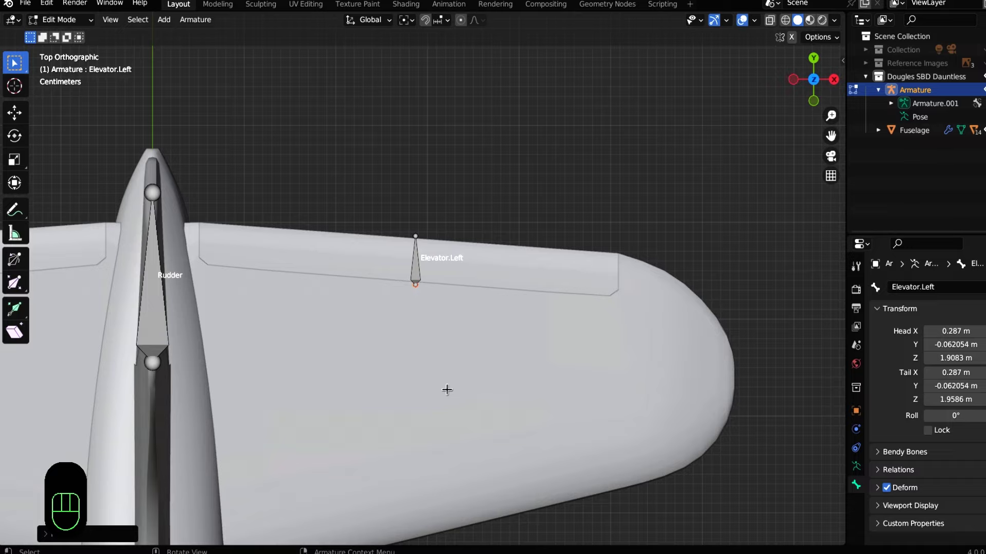
left_click_drag(533, 406, 205, 317)
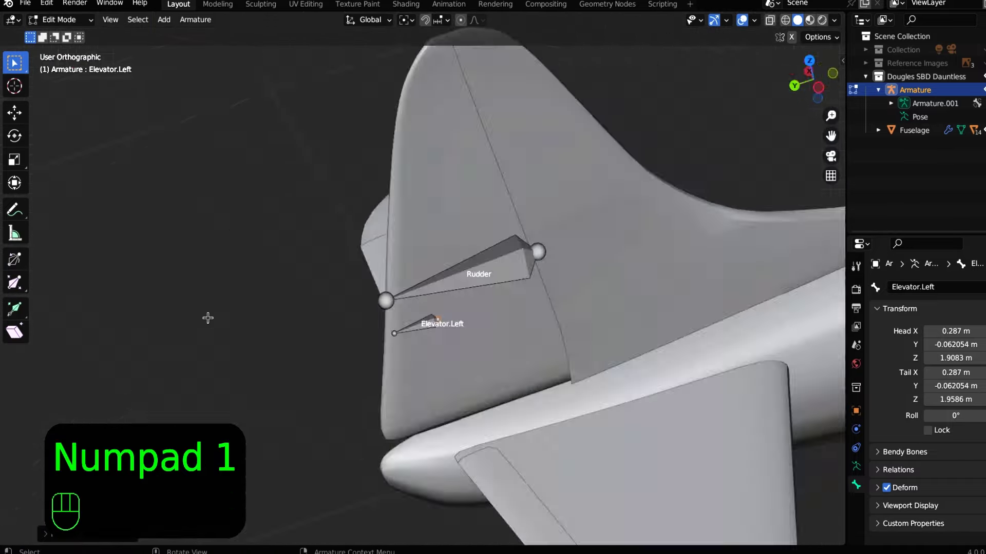
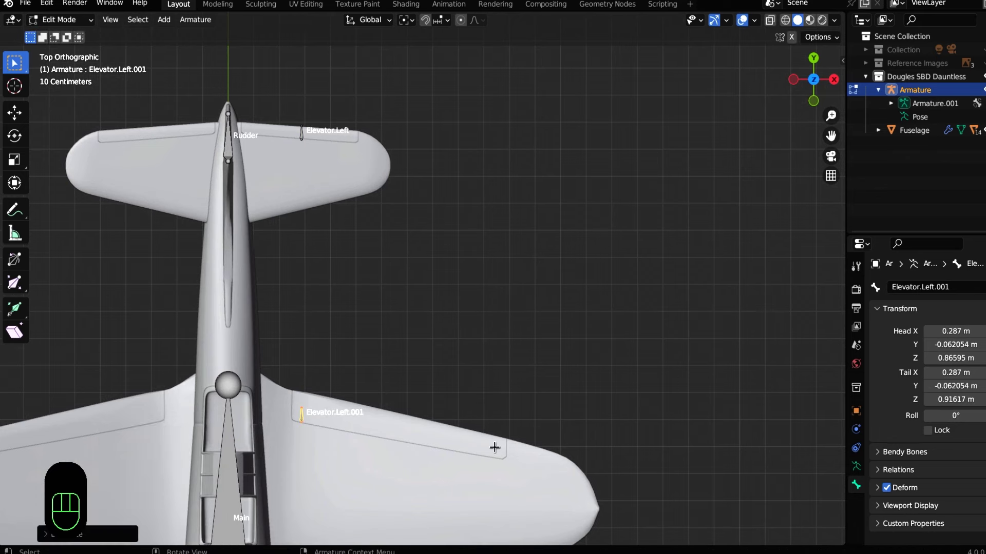
Move the copied elevator bone out along X and lower it along Z onto the left wing flap
key("g")
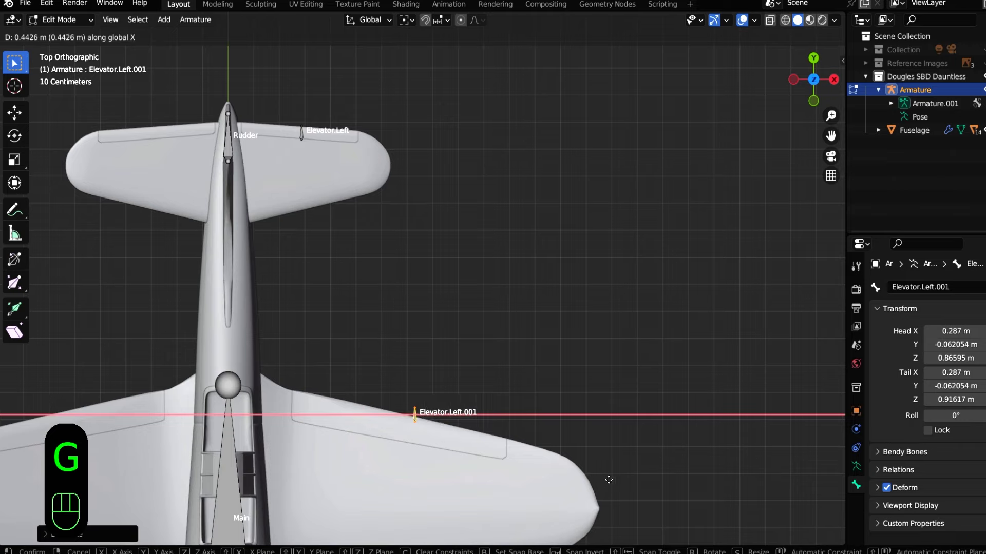
key("g")
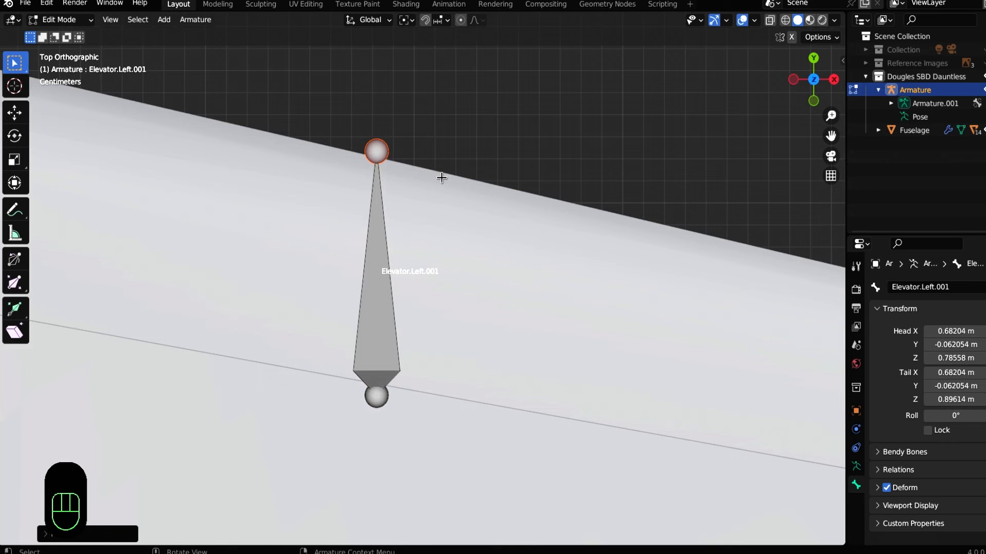
key("g")
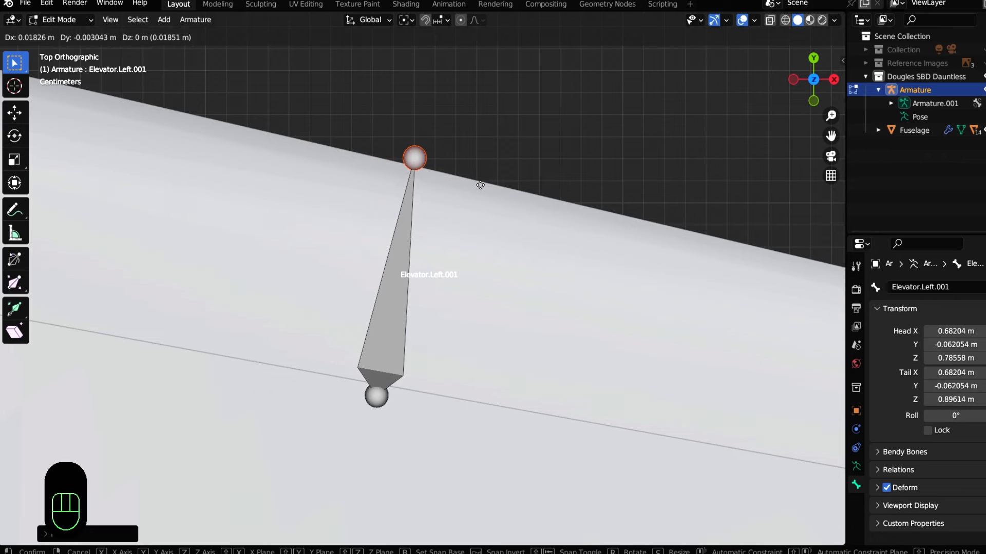
middle_click(508, 409)
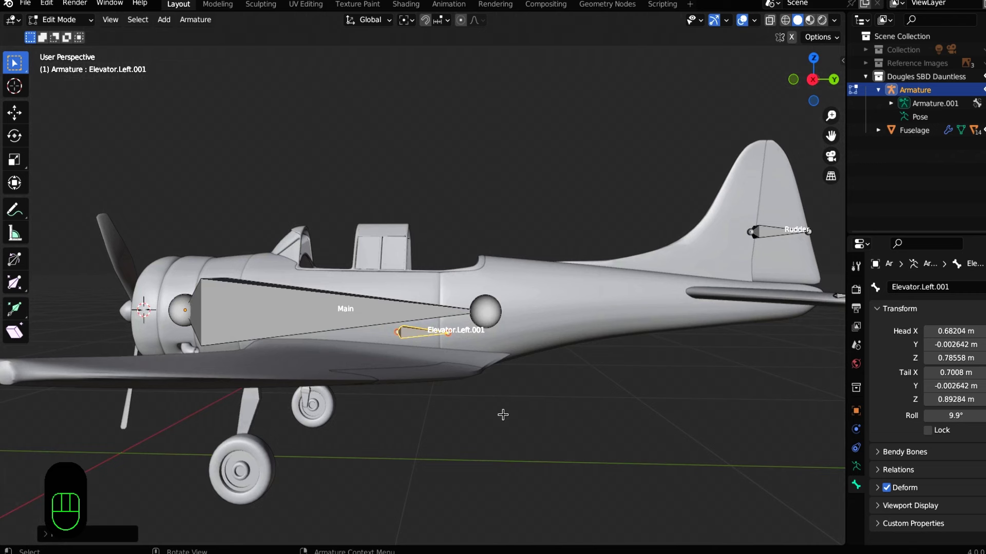
key("g")
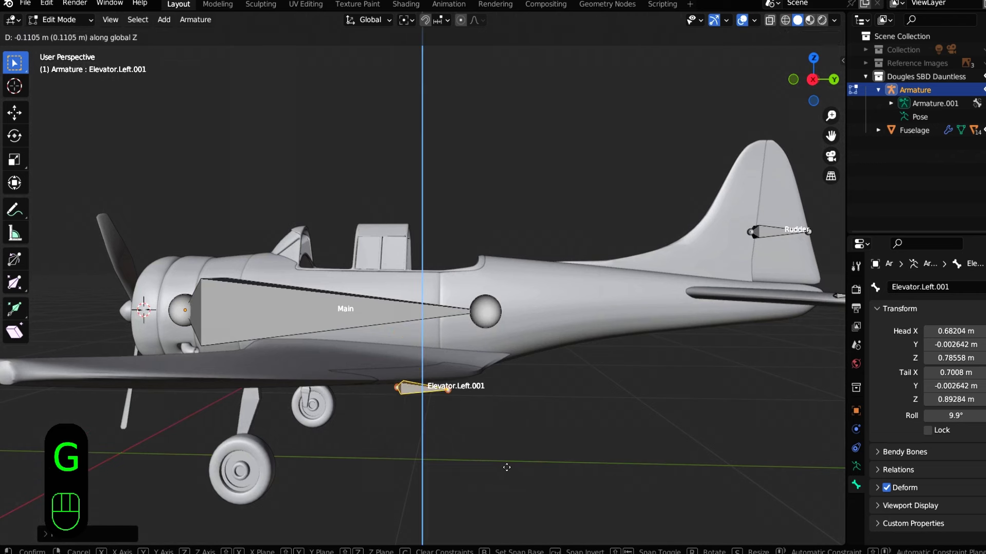
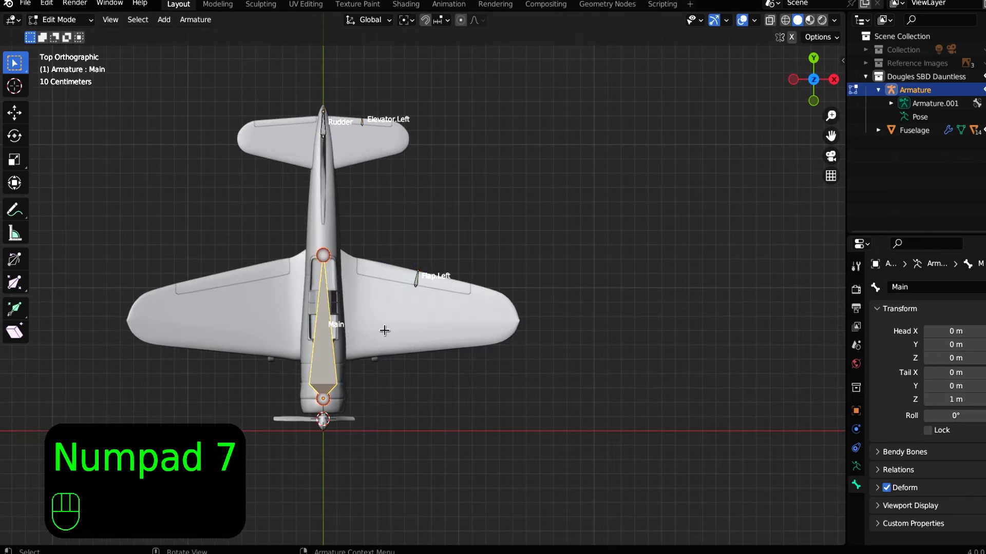
Select all control bones and symmetrize them to create the .Right bones
key("a")
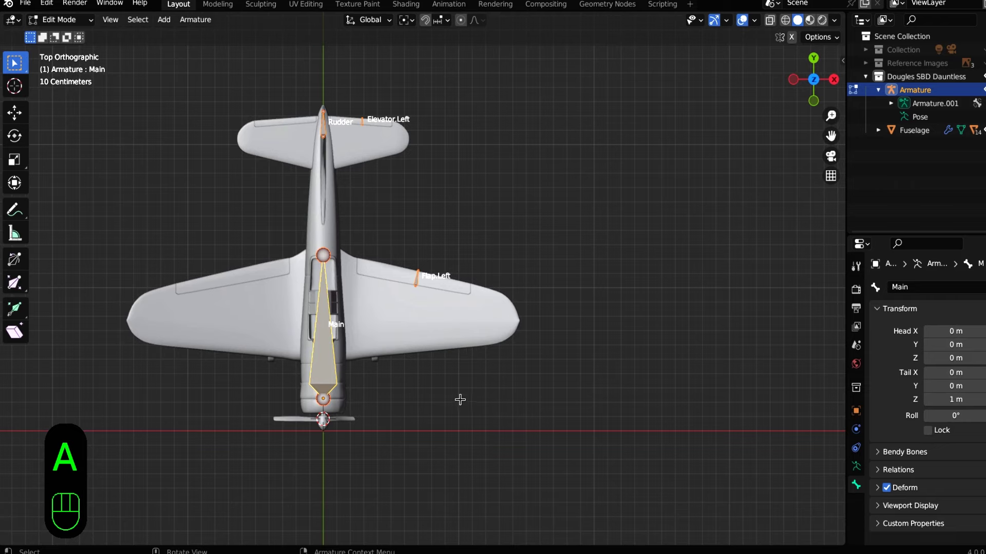
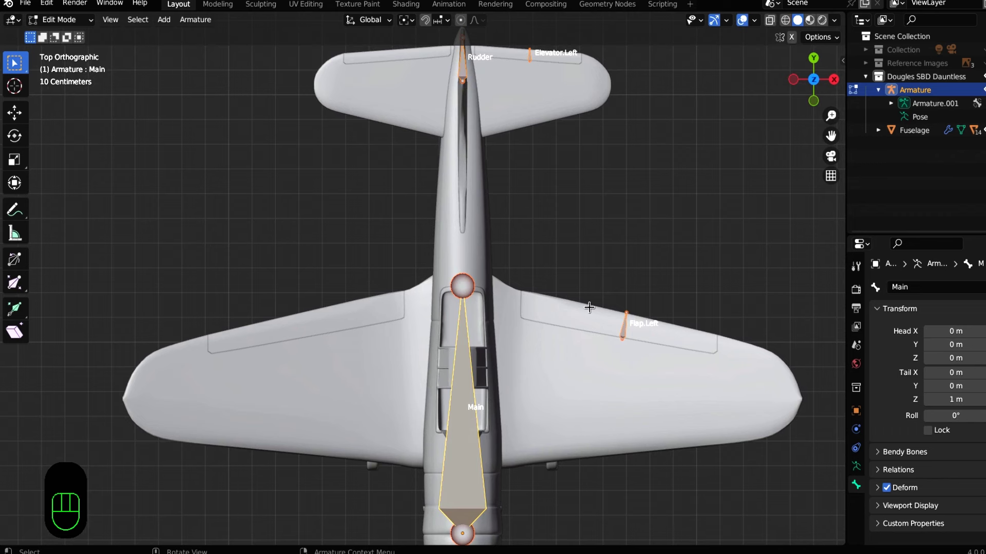
left_click_drag(599, 285, 559, 373)
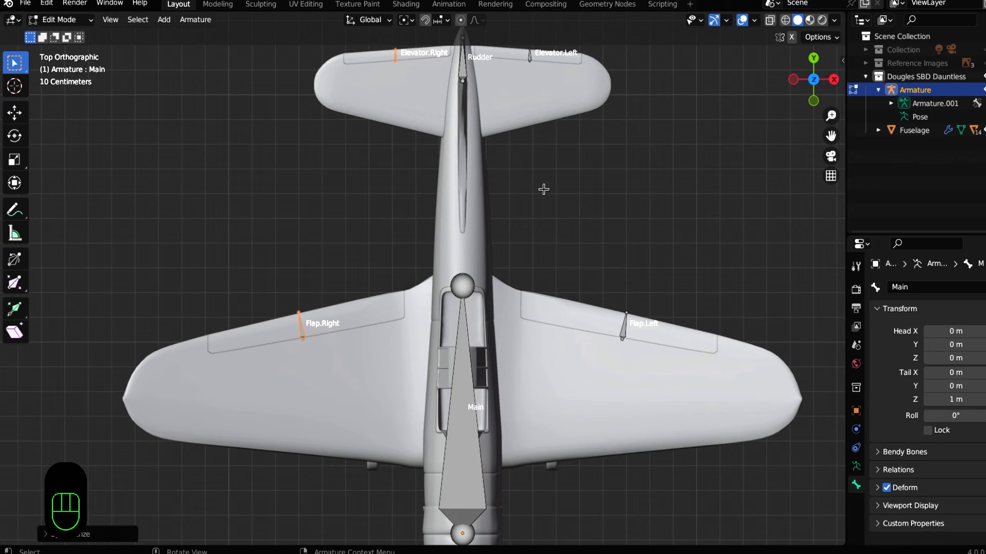
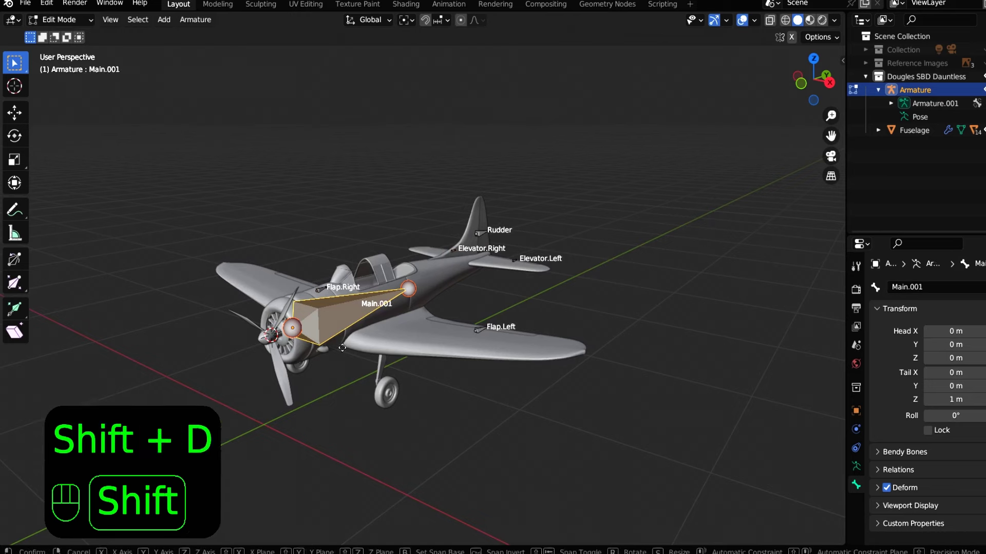
In front view, shrink the Main.001 copy to half size and move it along X and Z onto the landing gear leg
key("r")
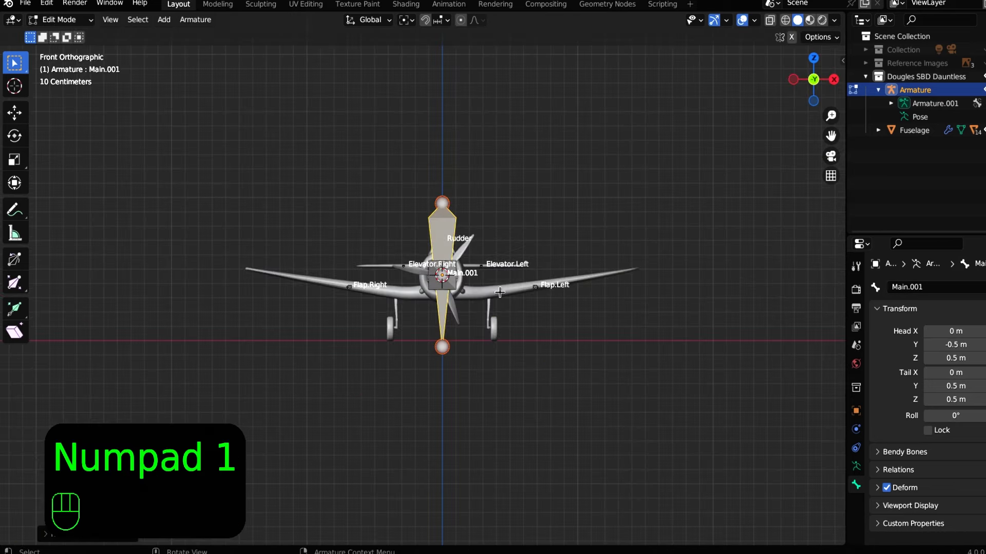
left_click(608, 383)
key("s")
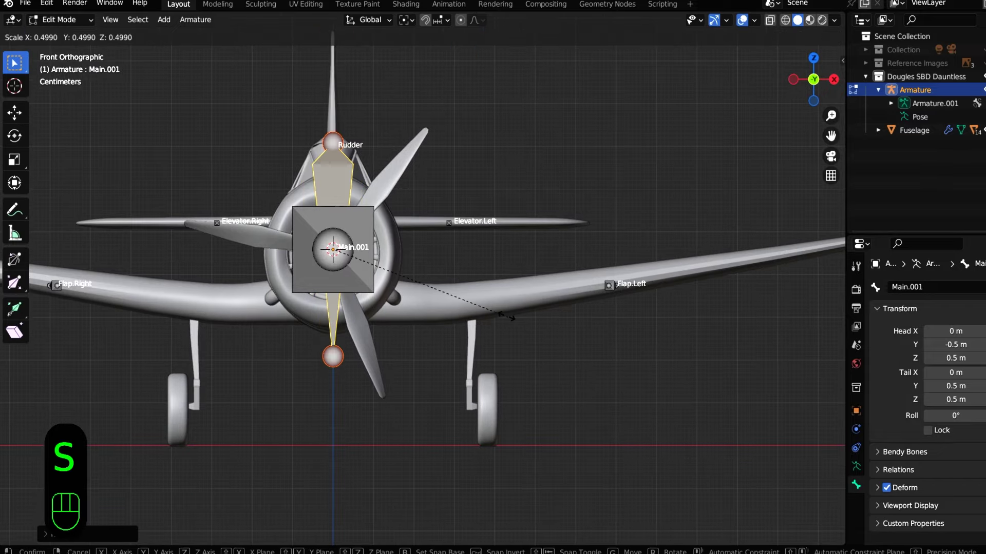
key("g")
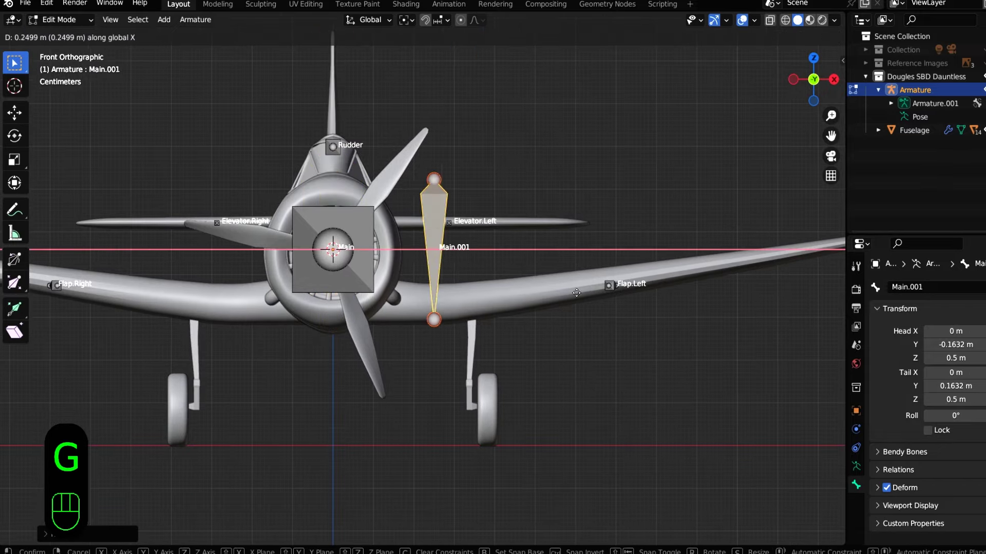
key("g")
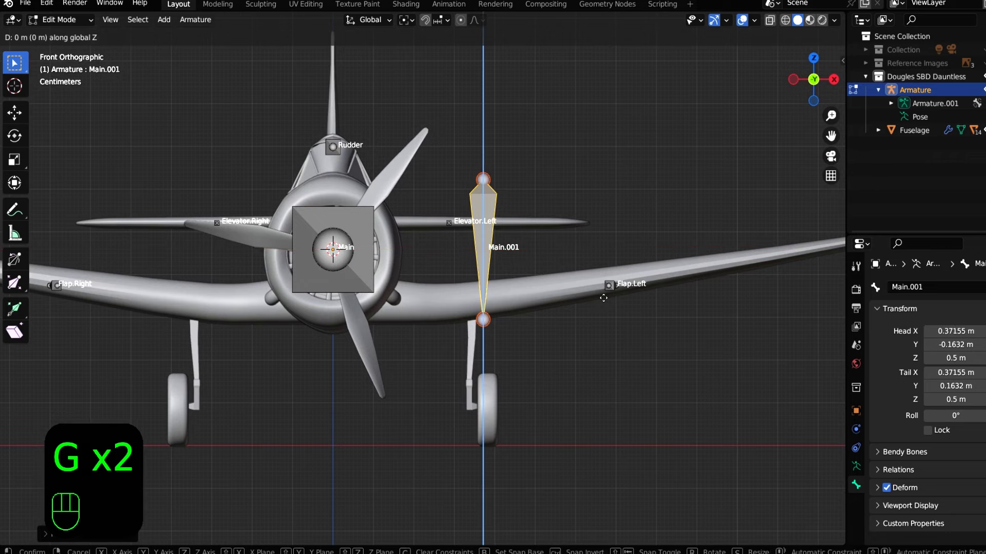
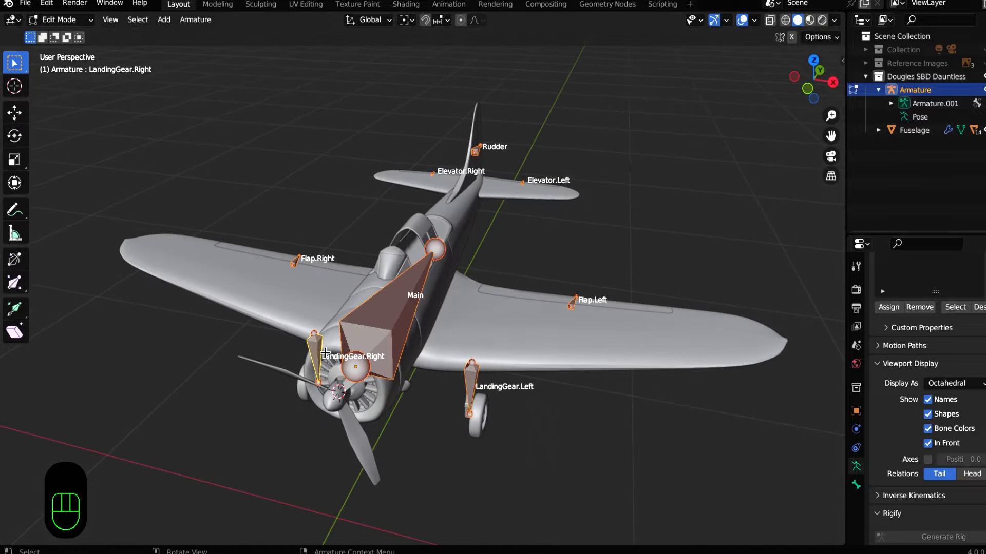
Parent every control bone to Main with Keep Offset
middle_click(499, 336)
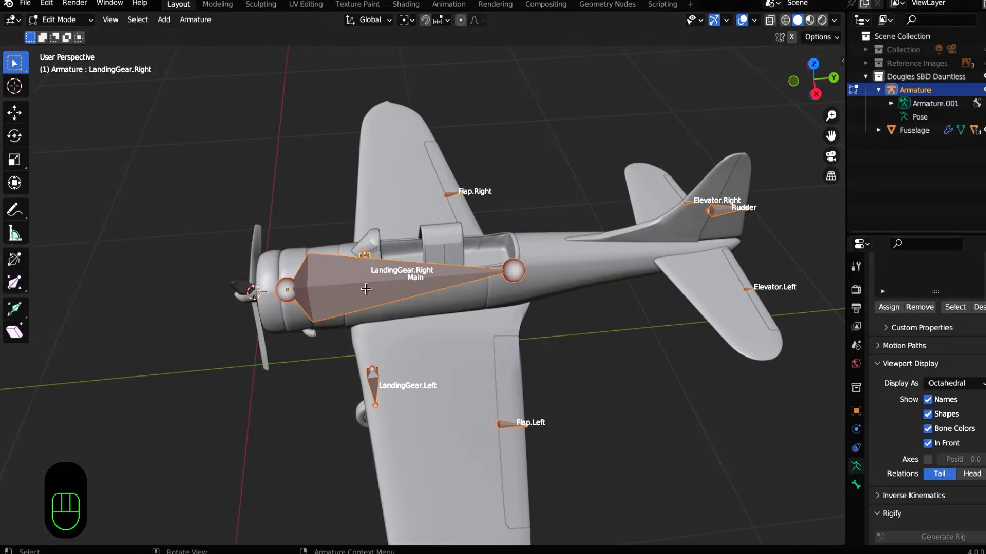
left_click_drag(344, 314, 589, 258)
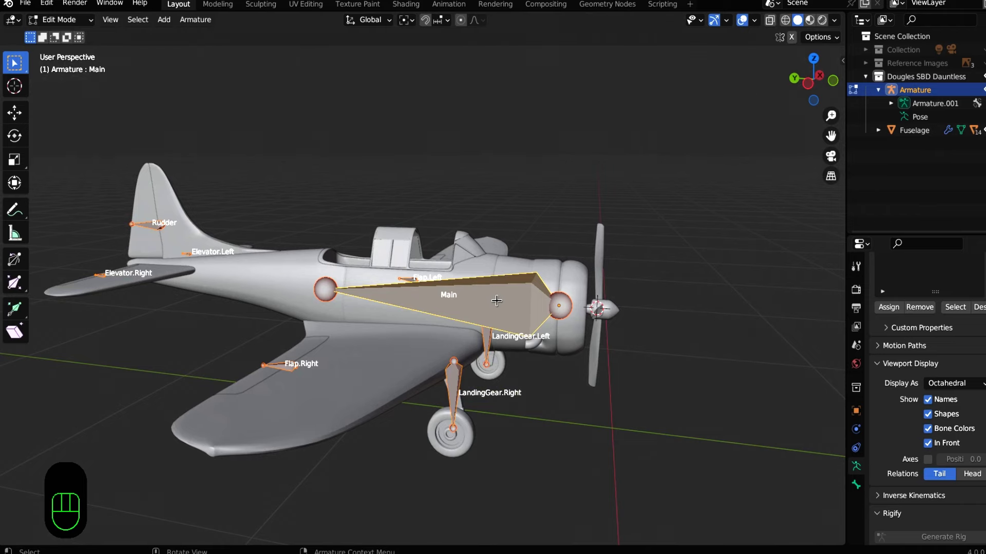
middle_click(524, 320)
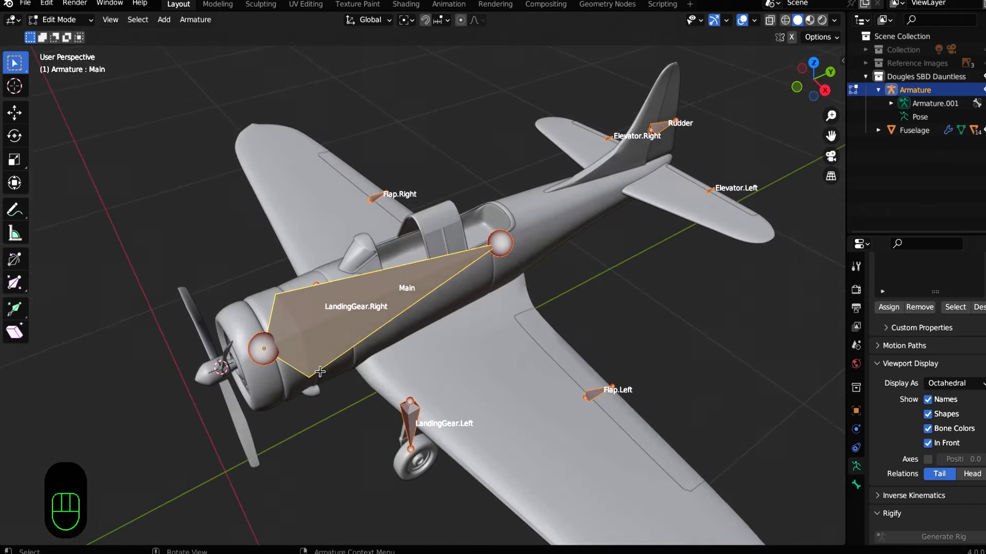
key("ctrl+p")
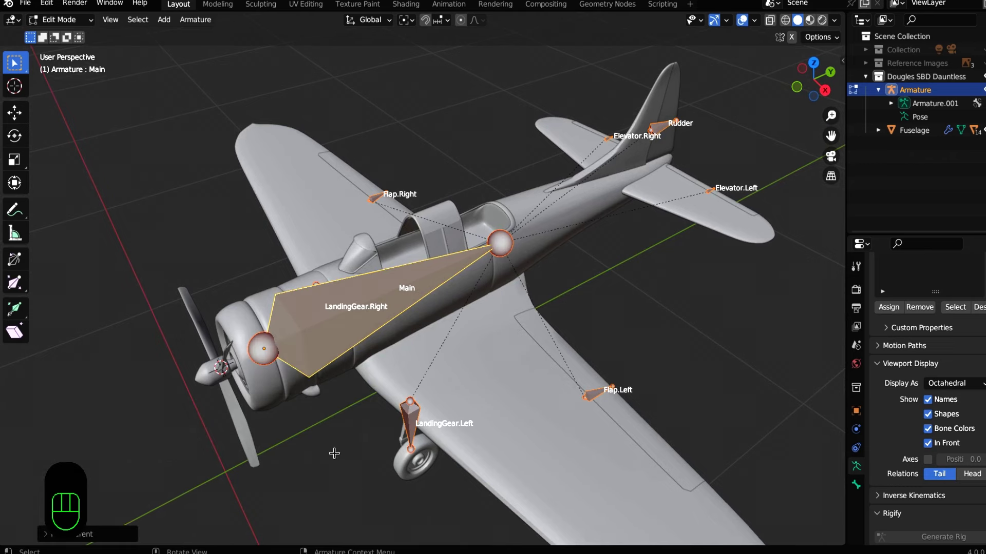
Save the file and return the armature to Object Mode
middle_click(397, 350)
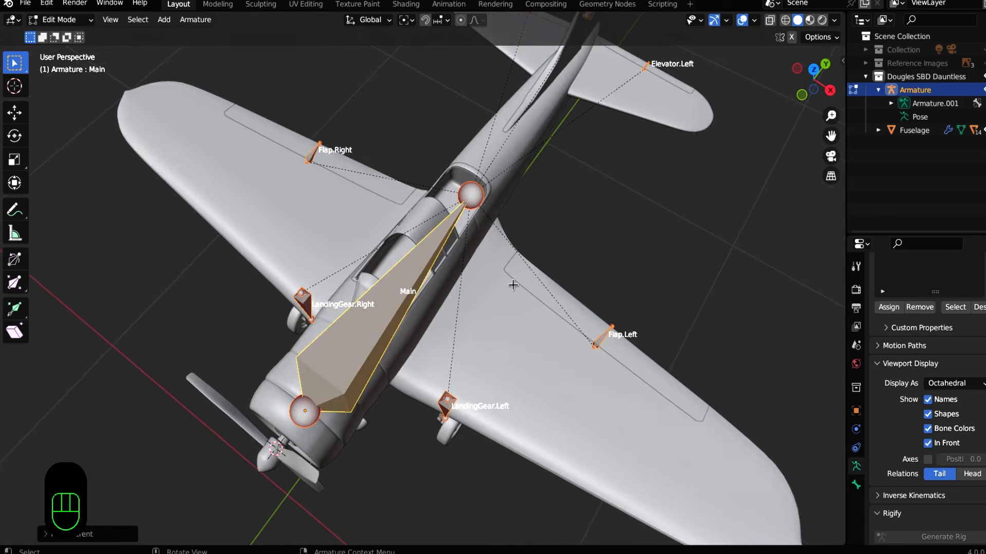
key("ctrl+s")
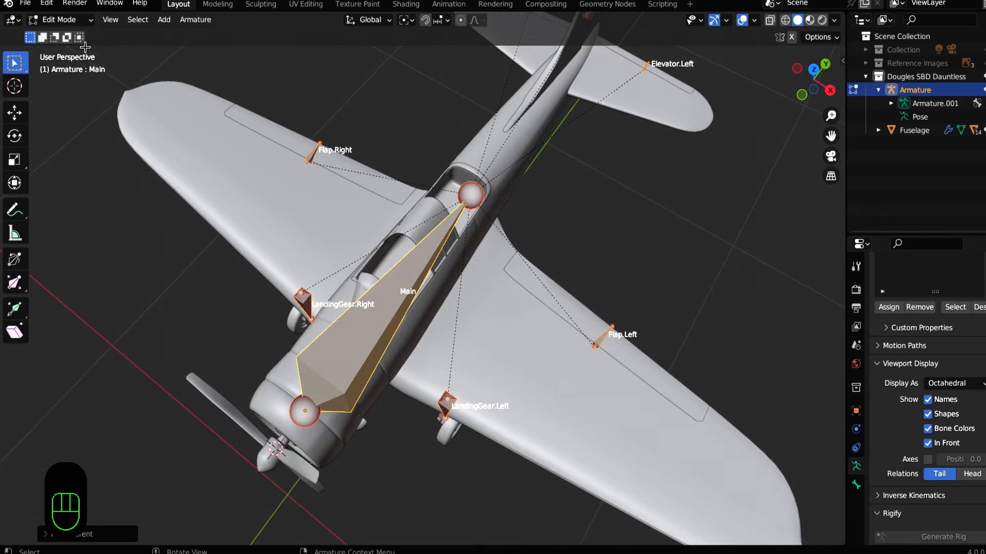
left_click(76, 23)
left_click_drag(471, 382, 458, 318)
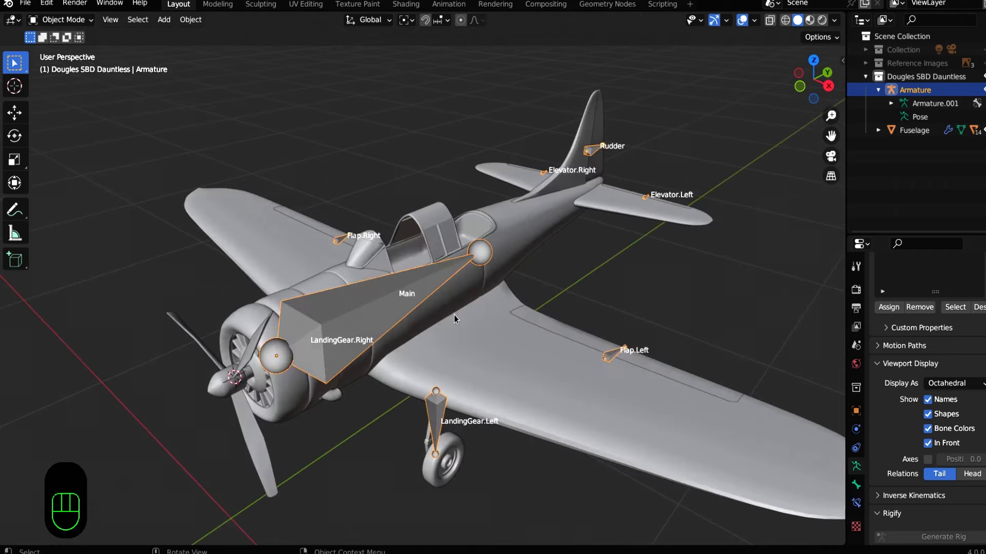
Select the Flaps mesh and enter Edit Mode looking at the left flap
left_click(483, 327)
left_click(513, 252)
left_click_drag(547, 339, 506, 337)
middle_click(484, 378)
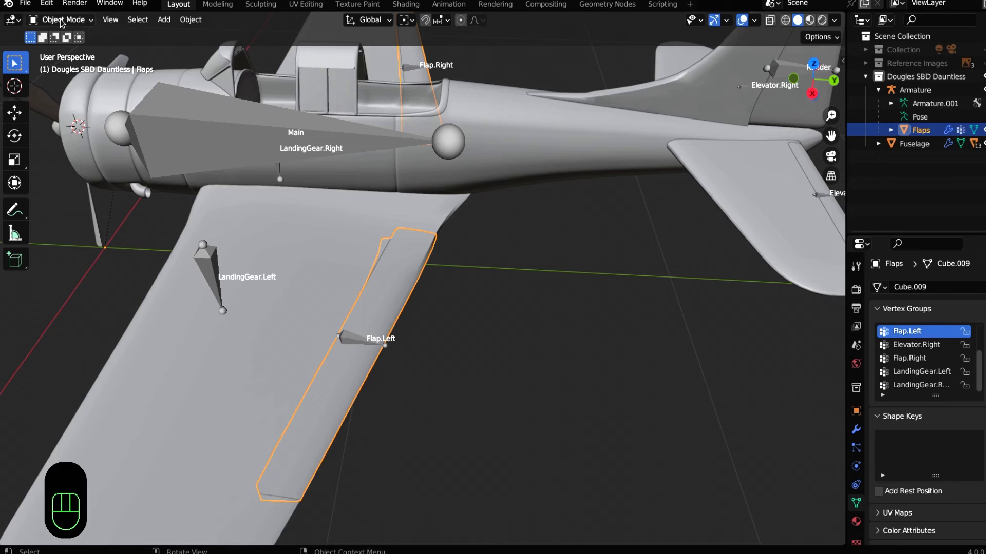
left_click(336, 398)
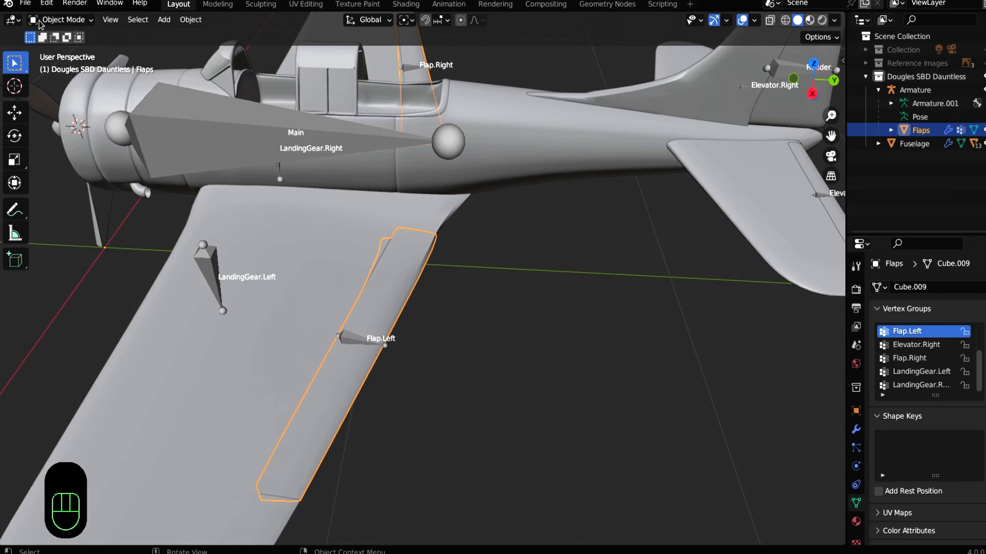
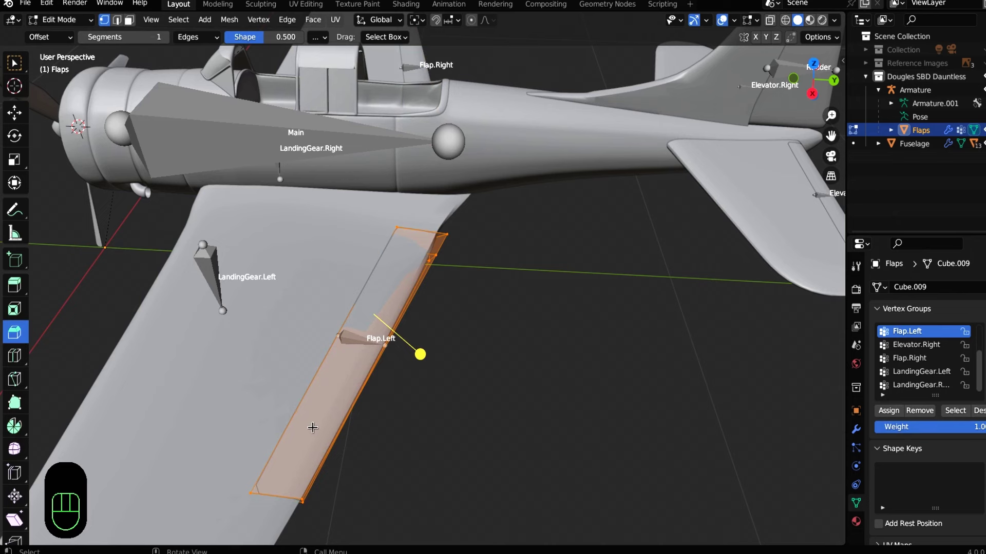
Assign the whole left flap geometry to the Flap.Left vertex group and leave Edit Mode
key("a")
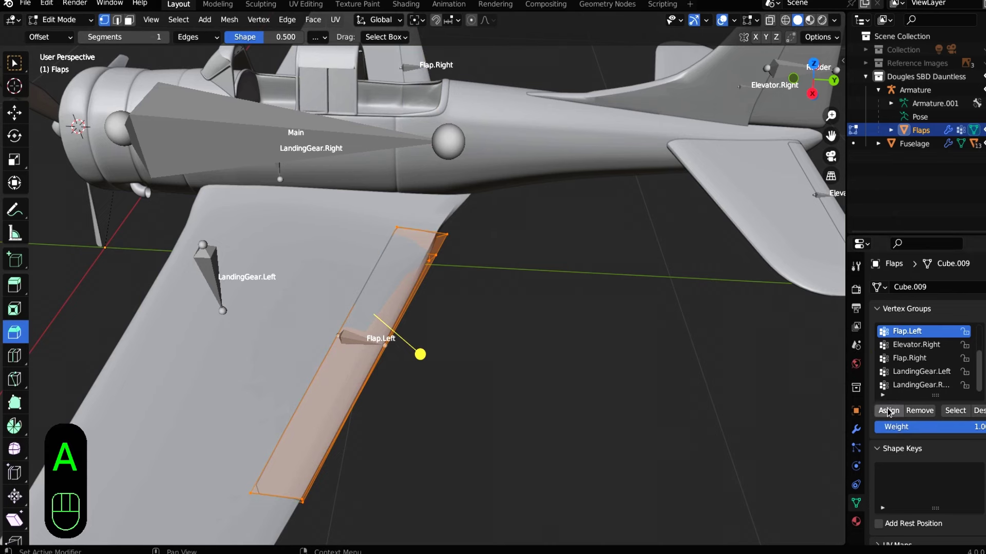
left_click(890, 413)
key("Tab")
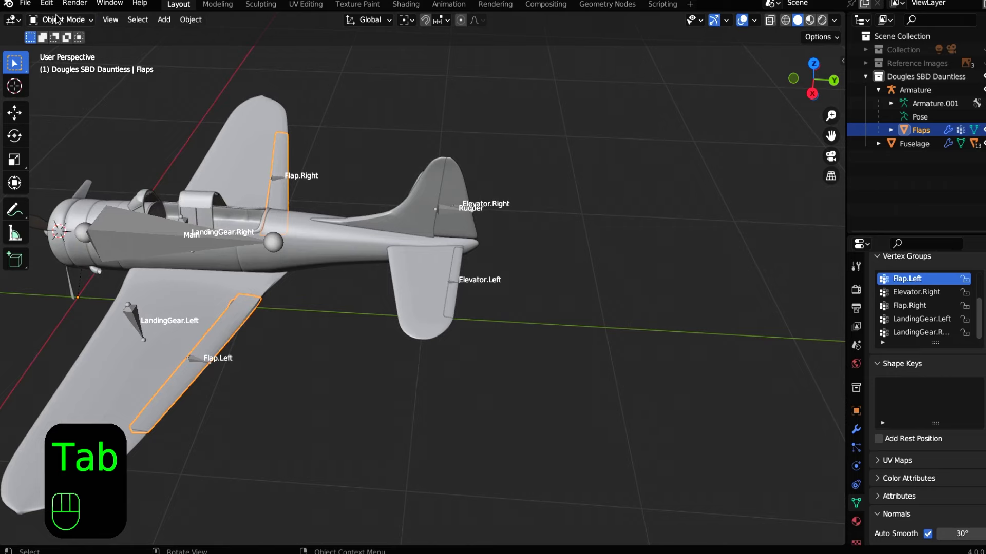
Assign the left elevator faces of Elevator.001 to the Elevator.Left vertex group in Edit Mode
left_click_drag(60, 17, 64, 39)
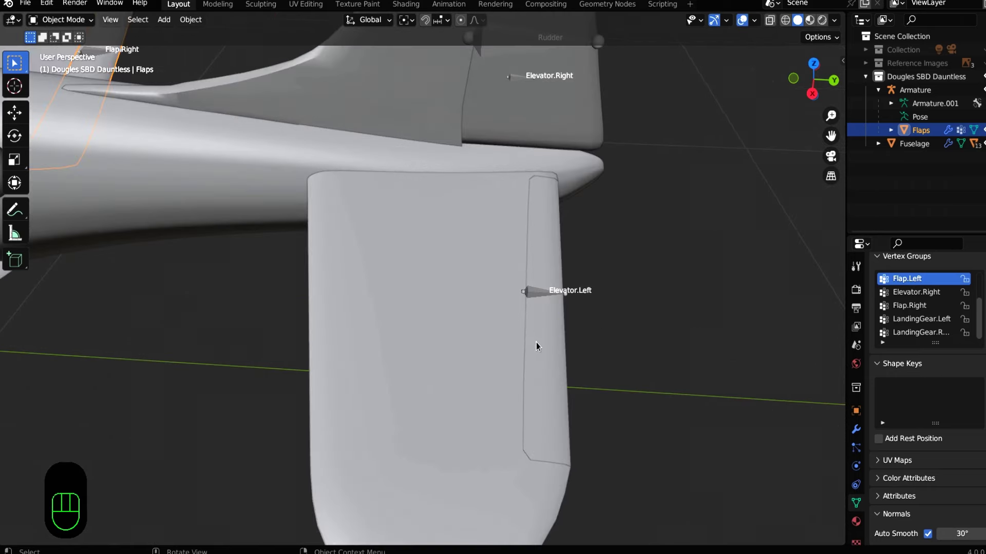
left_click_drag(629, 382, 610, 378)
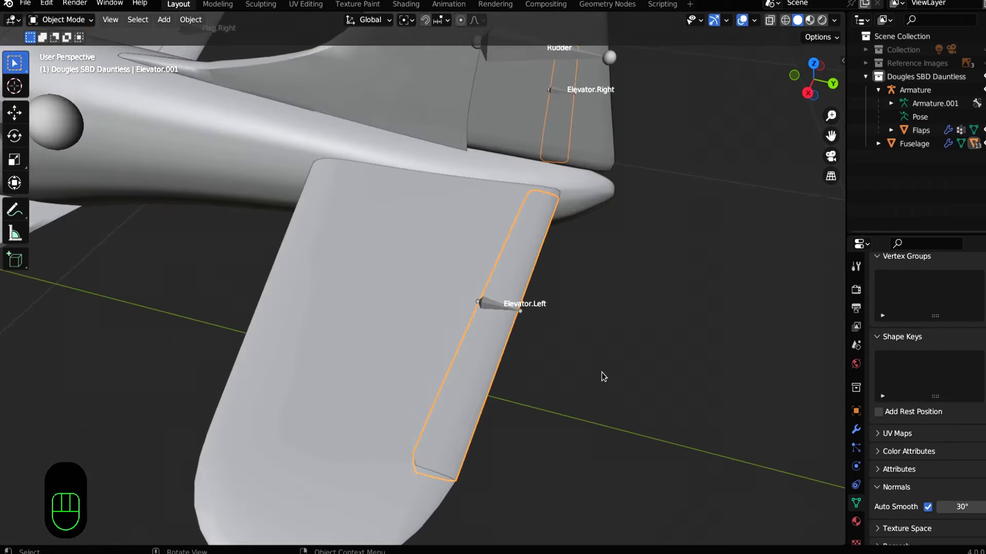
key("3")
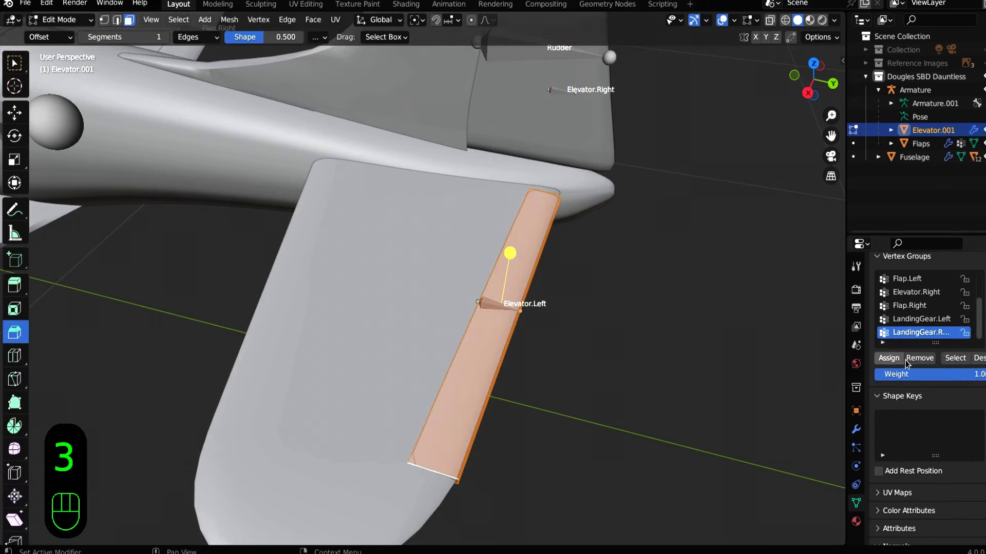
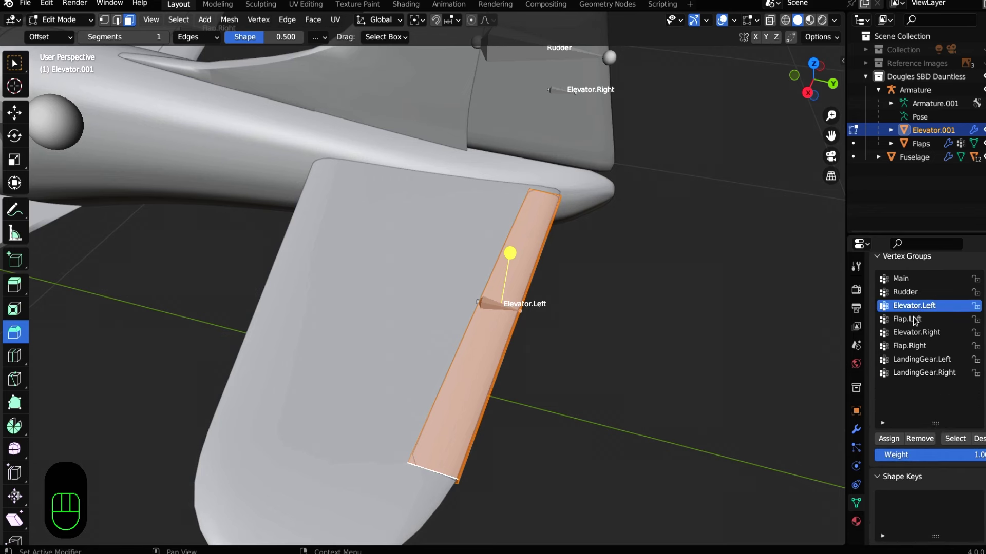
left_click(888, 445)
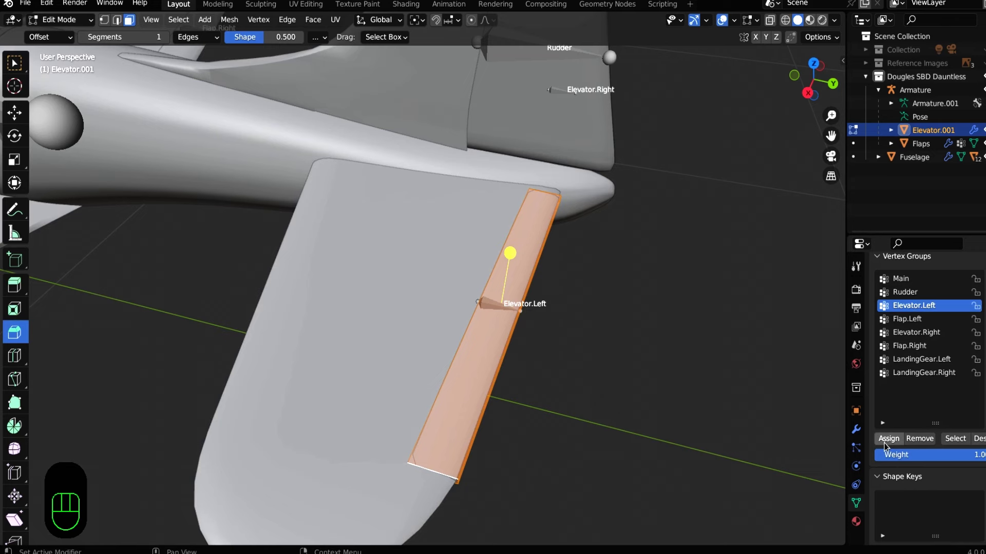
left_click(889, 446)
key("Tab")
left_click_drag(482, 320, 457, 491)
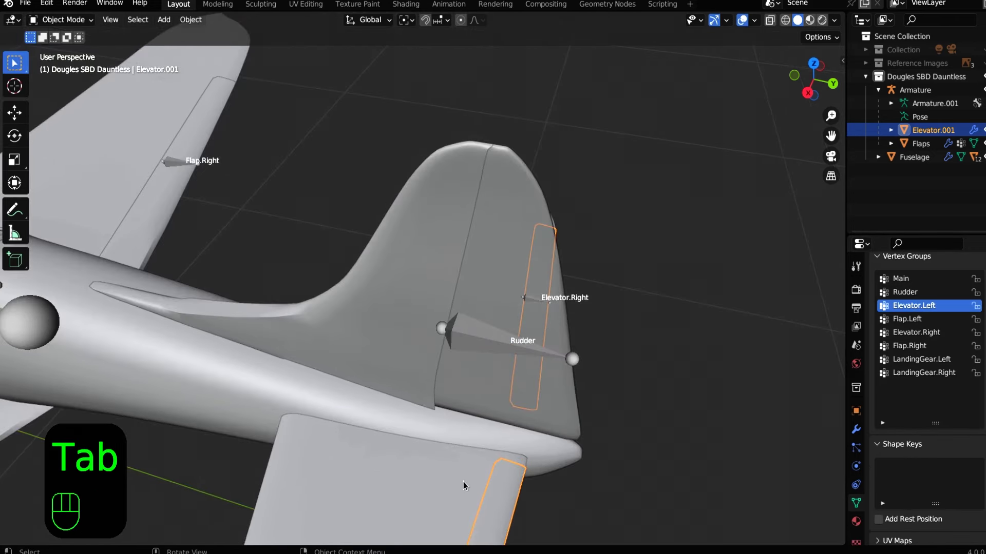
Select all of Rudder.001's geometry and assign it to the Rudder vertex group
left_click(544, 150)
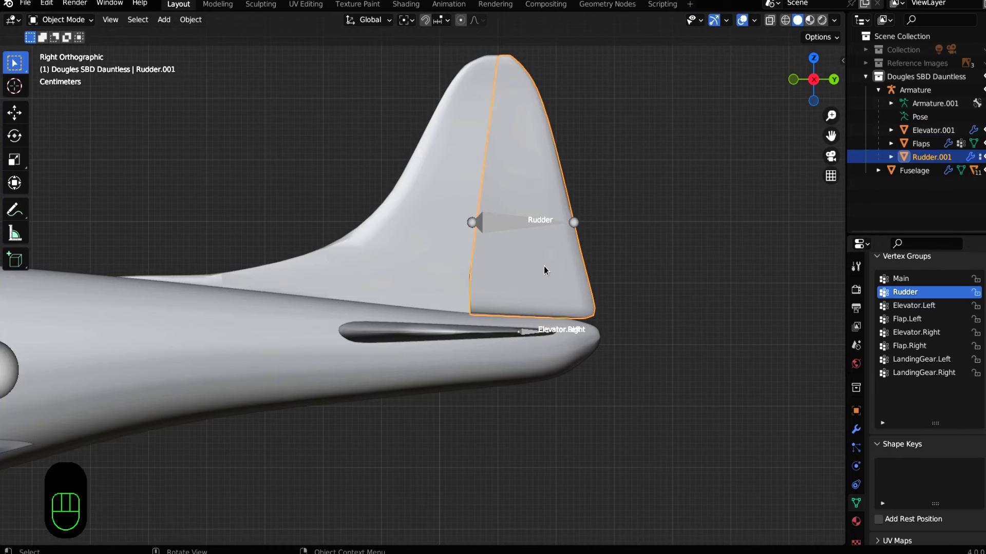
key("Tab")
key("a")
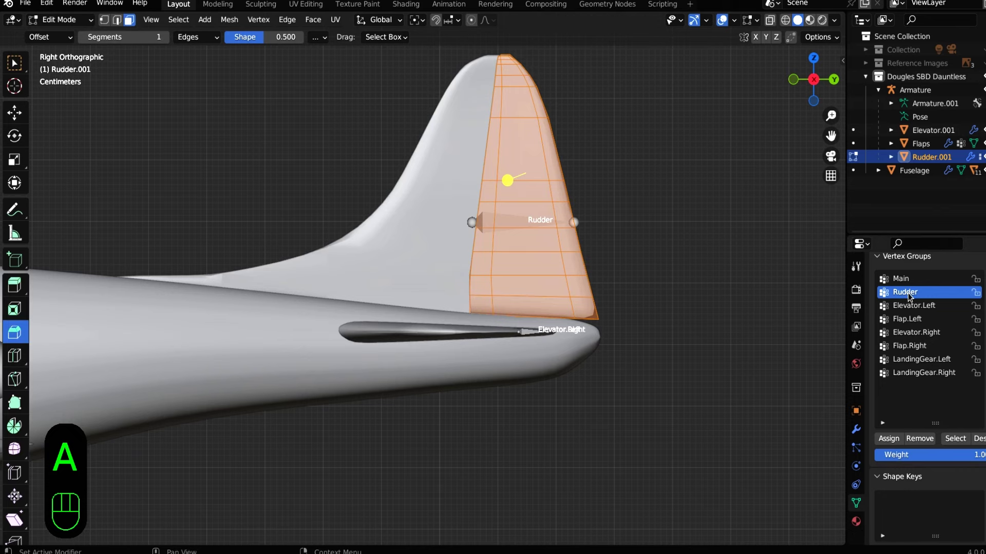
left_click(889, 439)
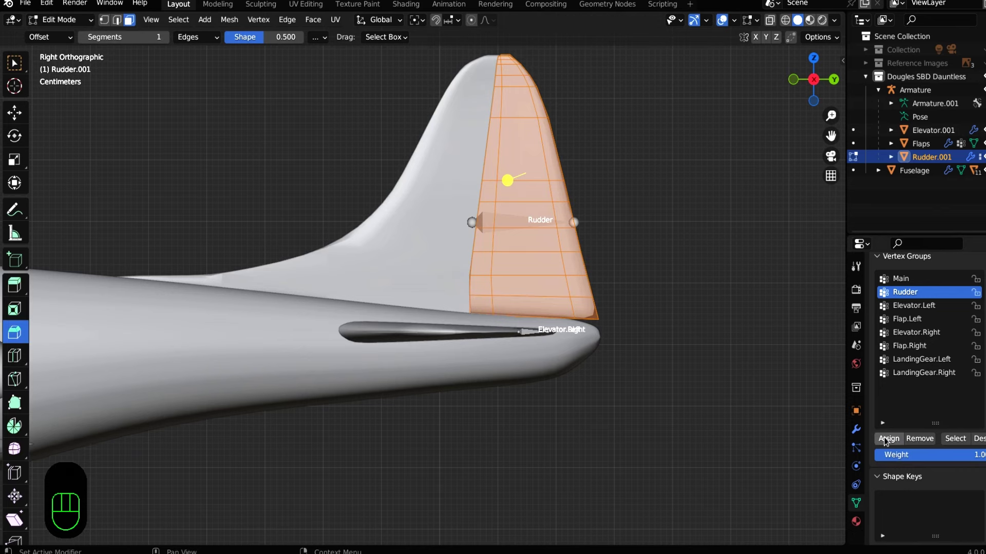
middle_click(331, 383)
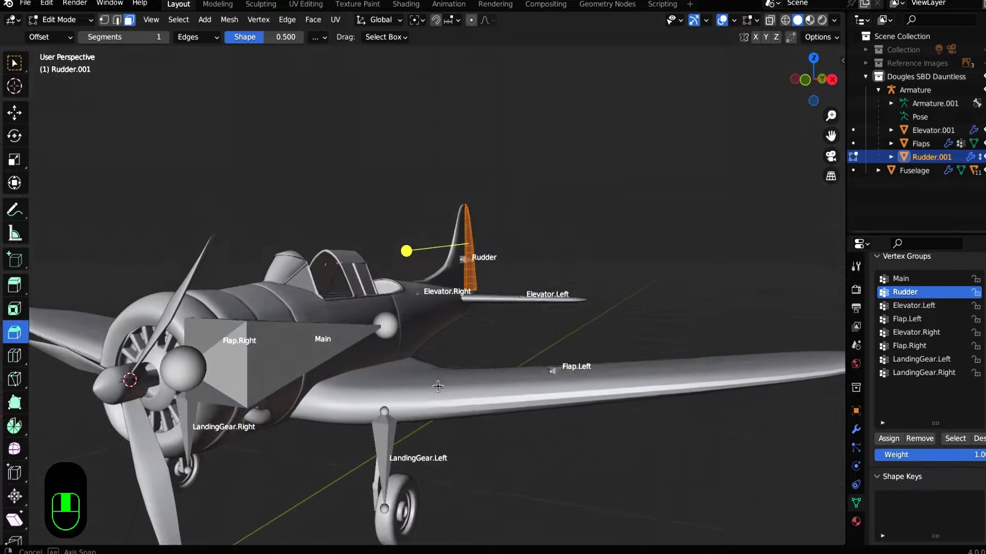
Assign the left tire and strut geometry to the LandingGear.Left vertex group
key("Tab")
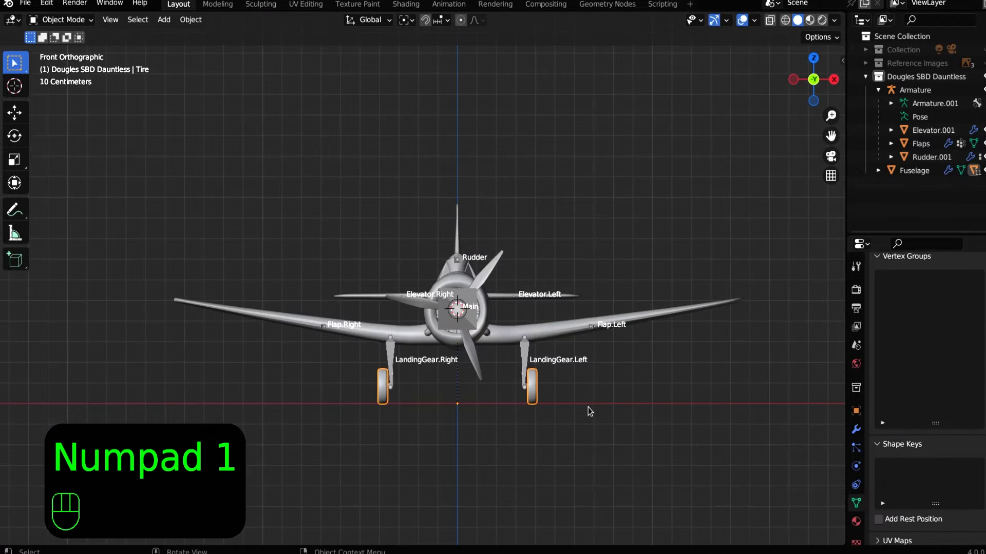
left_click_drag(568, 415, 438, 246)
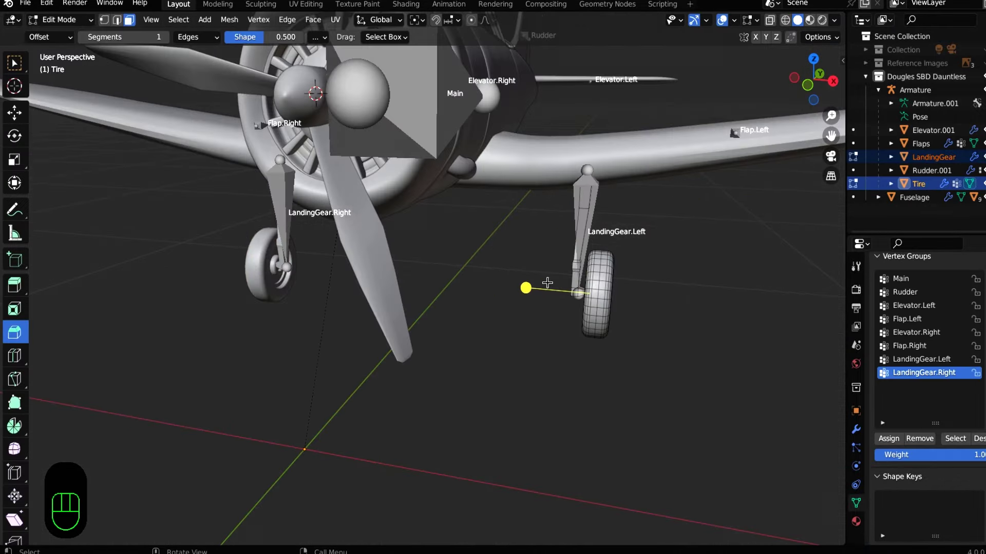
key("a")
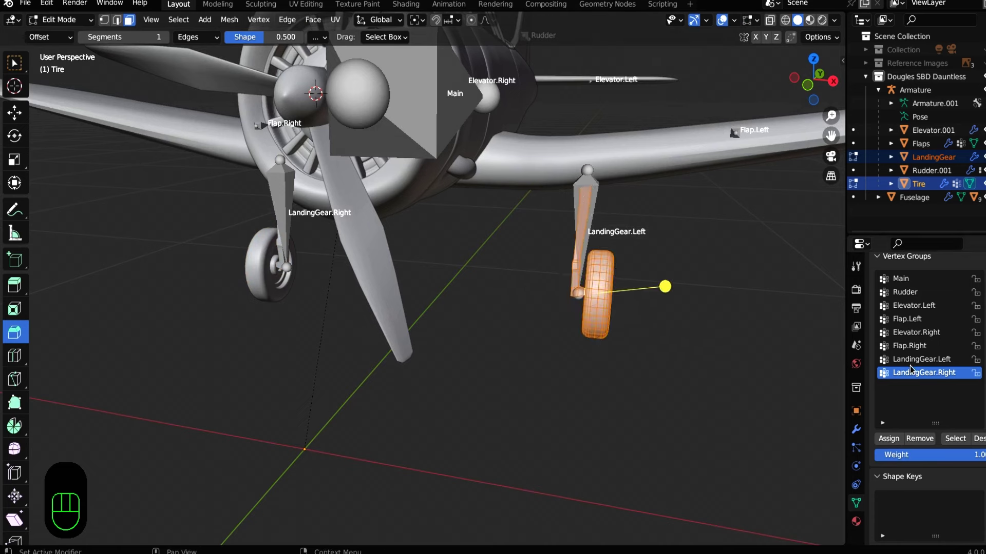
left_click(925, 365)
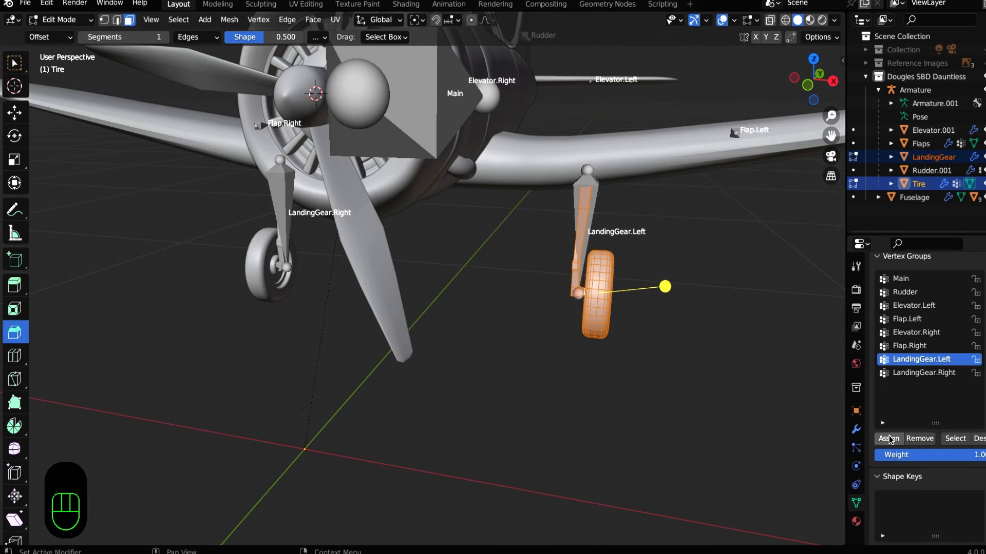
left_click(891, 441)
middle_click(592, 344)
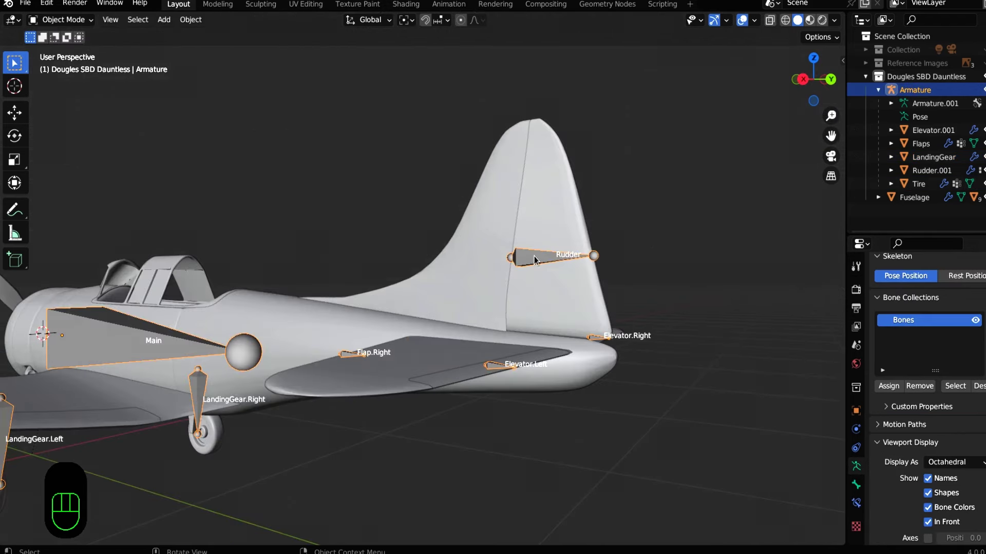
Set the Rudder bone's rotation mode to XYZ Euler and test-rotate it
key("Tab")
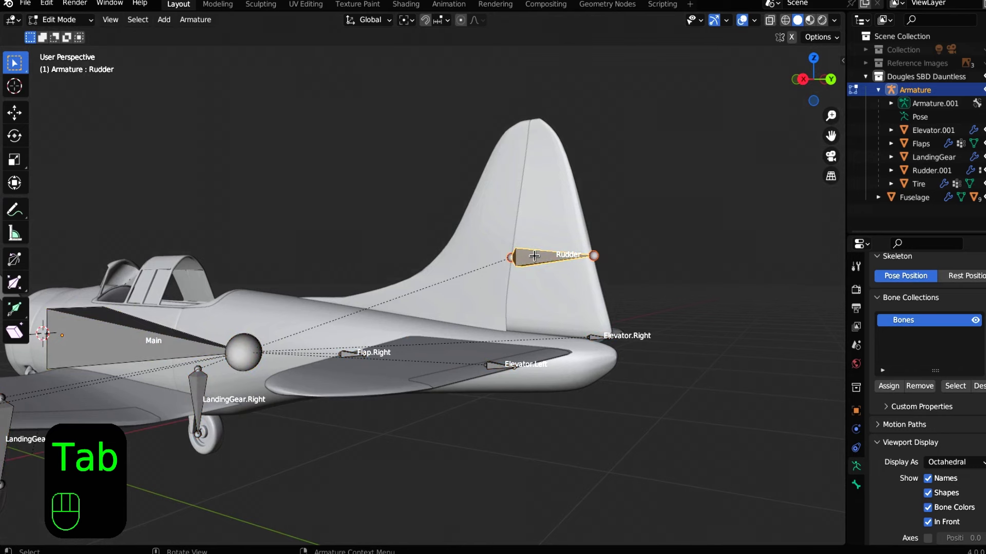
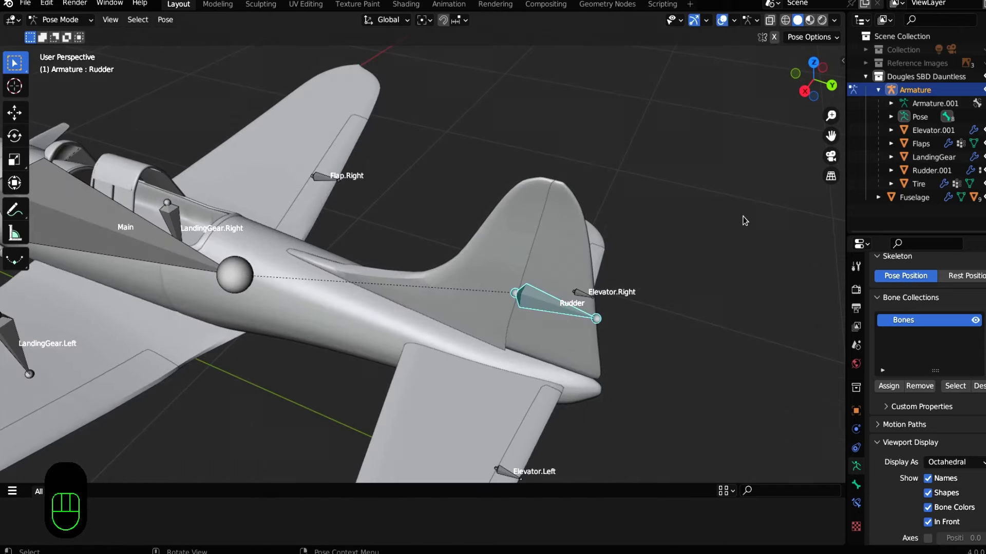
key("n")
left_click(842, 69)
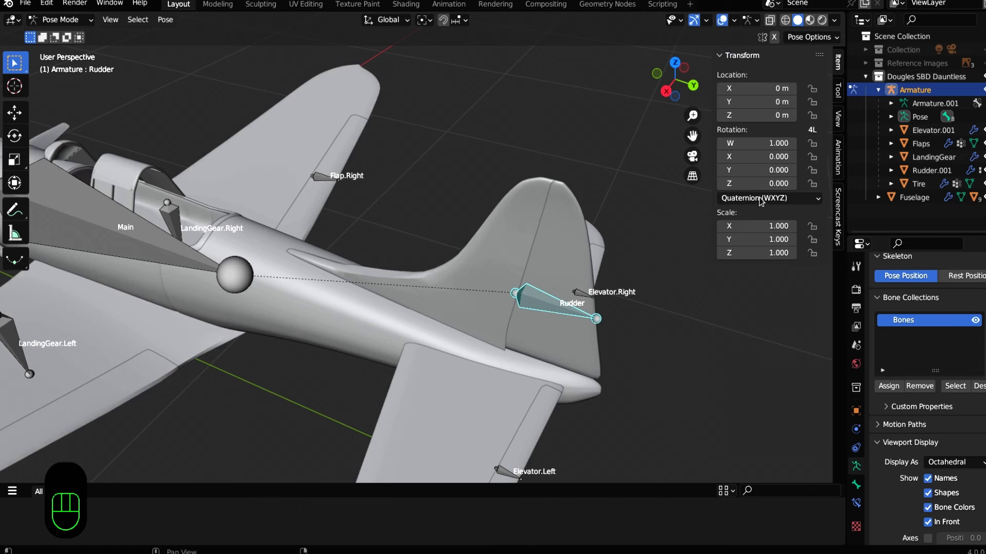
left_click_drag(753, 203, 764, 250)
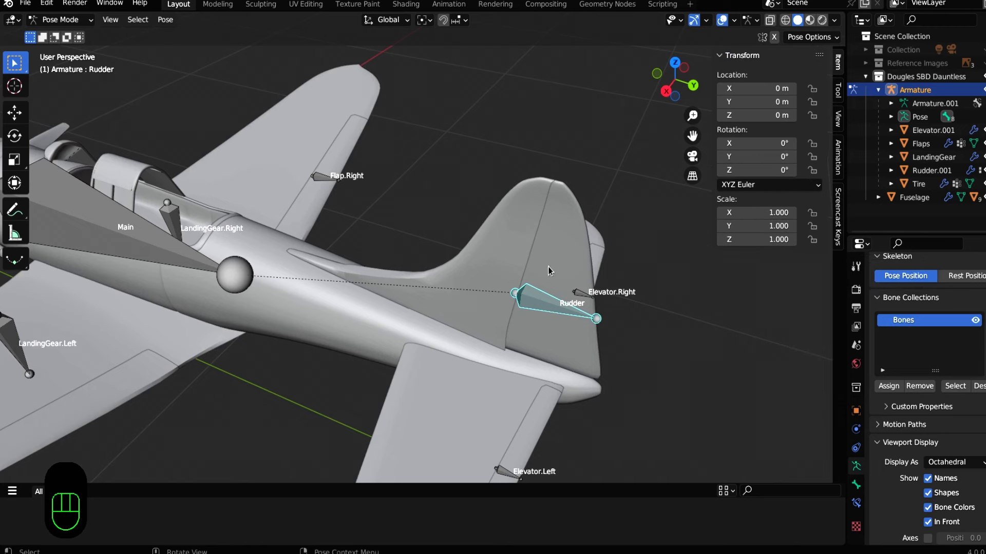
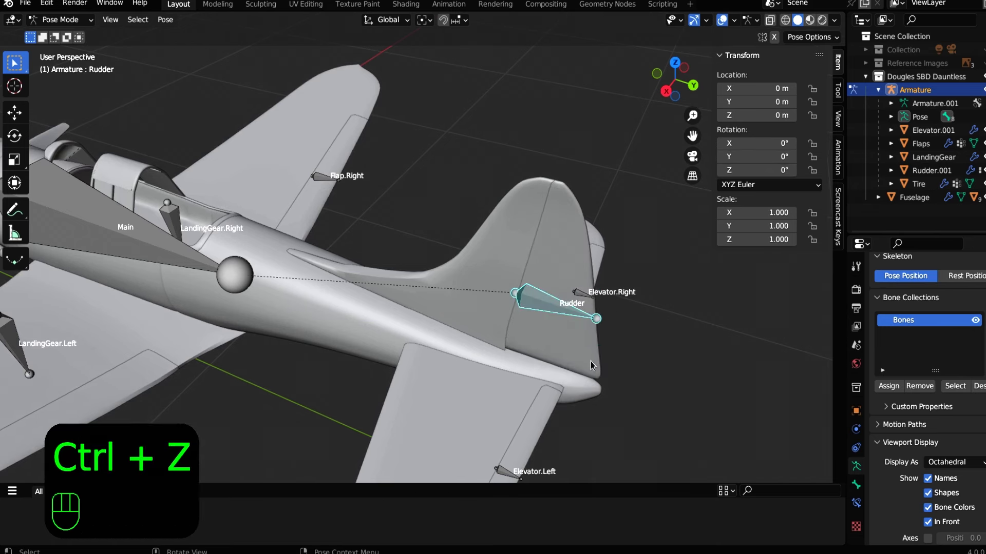
key("r")
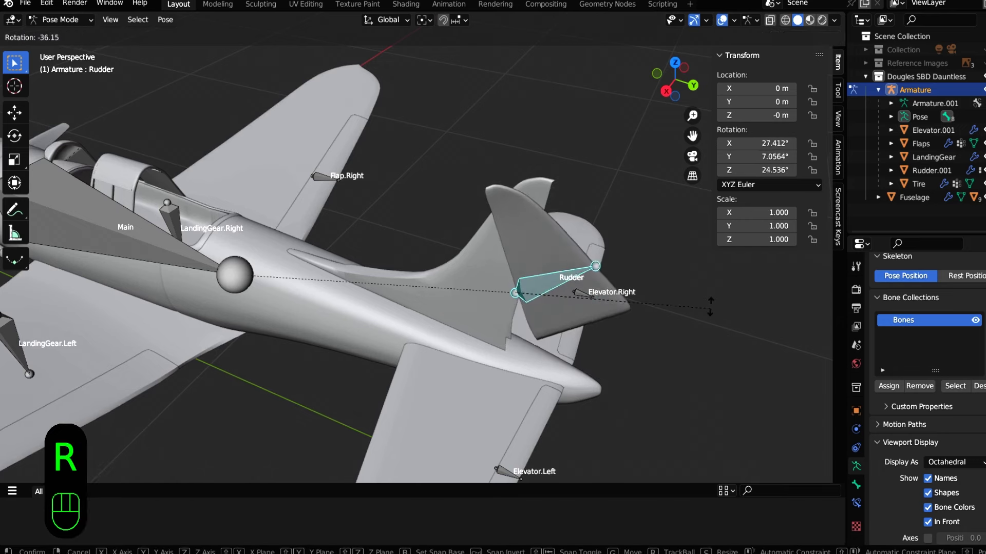
key("ctrl+z")
Lock the Rudder bone's X/Y rotation and all location axes, leaving Z rotation free
left_click(816, 154)
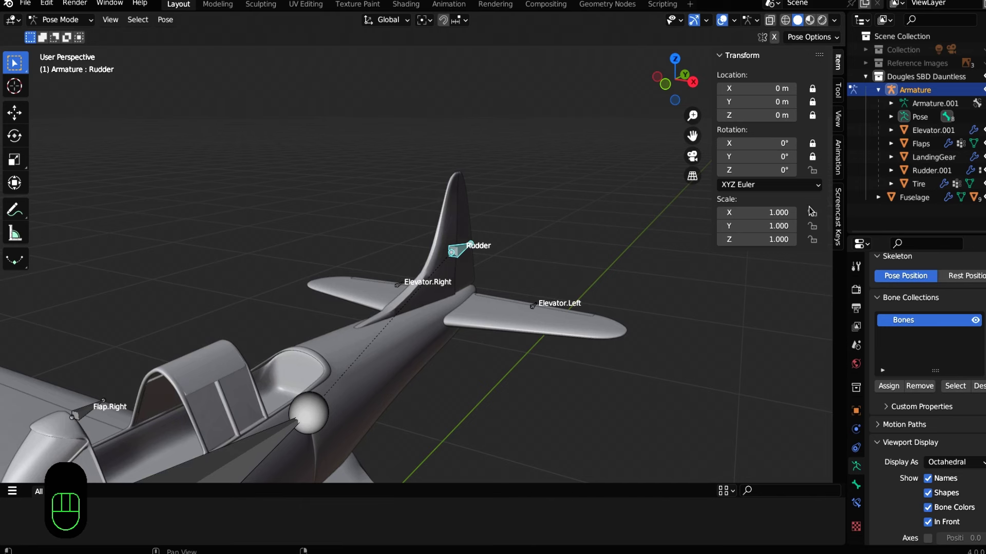
left_click(811, 217)
left_click(812, 243)
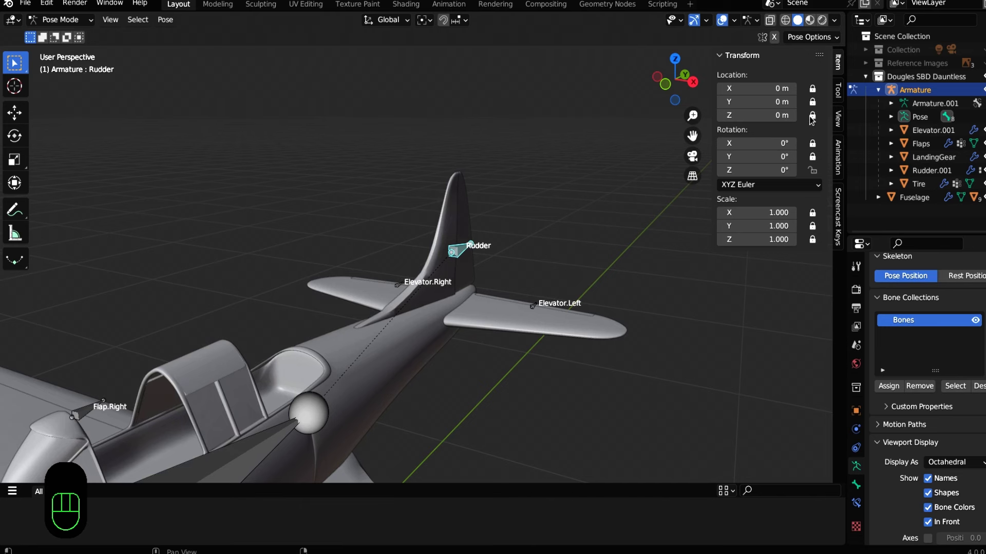
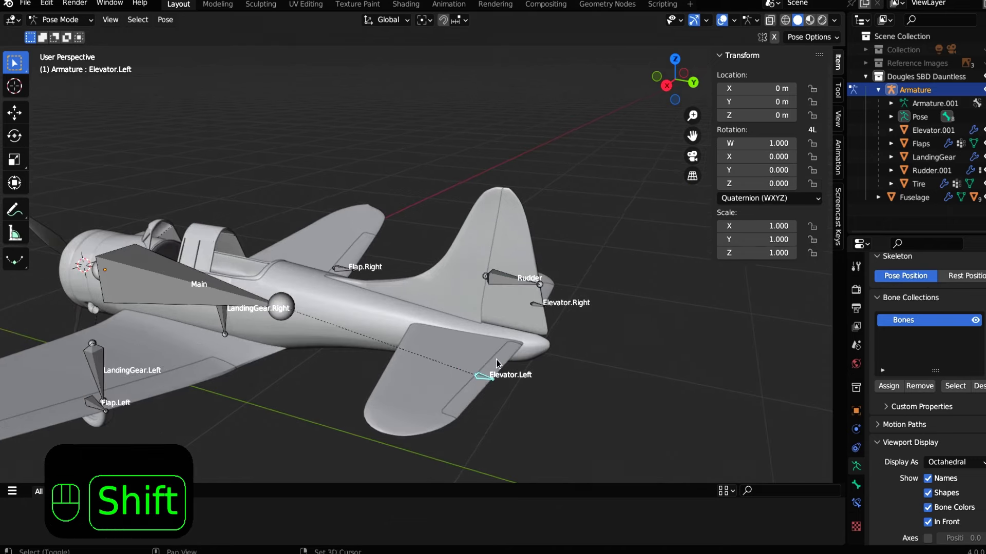
Select the Elevator.Right bone and set it to XYZ Euler with only X rotation left unlocked
left_click_drag(475, 279, 460, 243)
left_click_drag(513, 300, 493, 308)
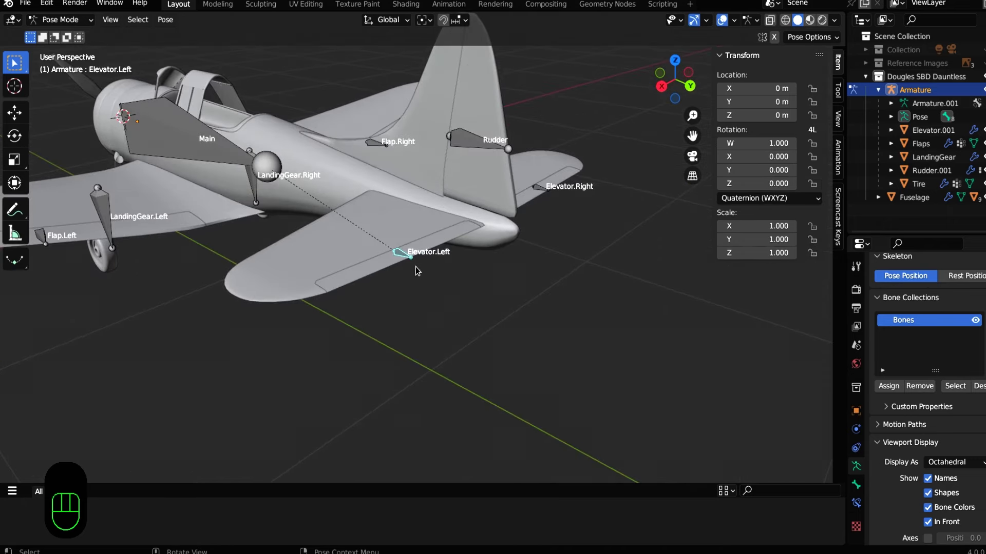
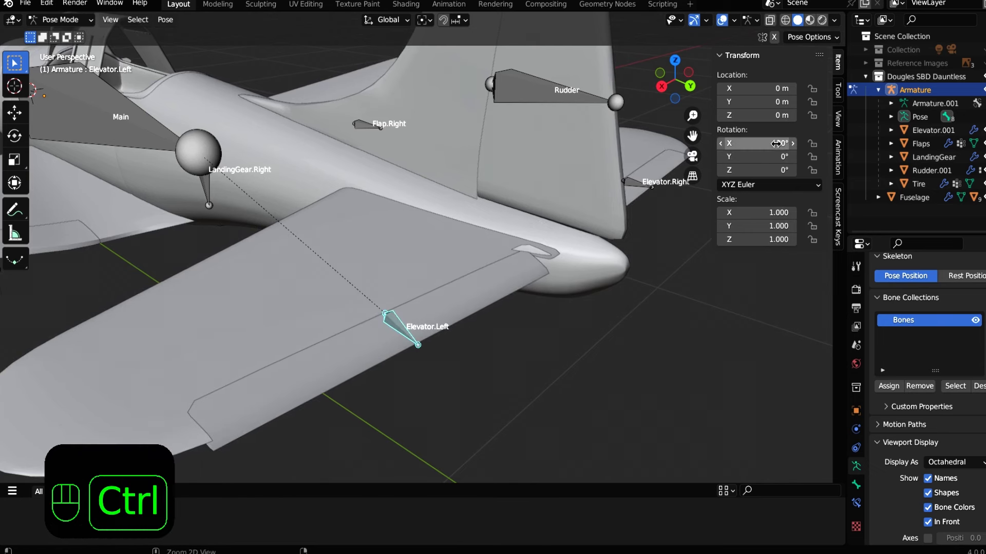
key("ctrl+z")
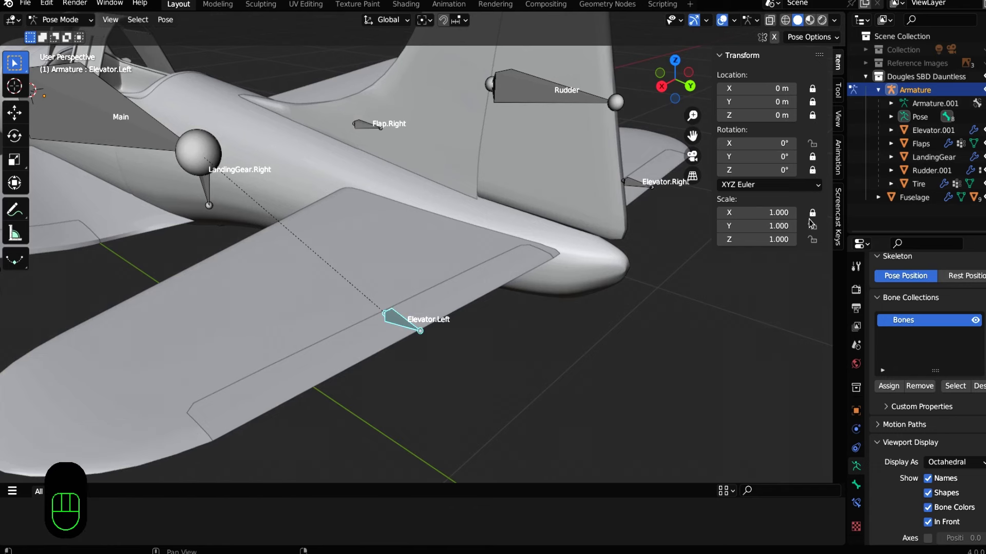
left_click(638, 184)
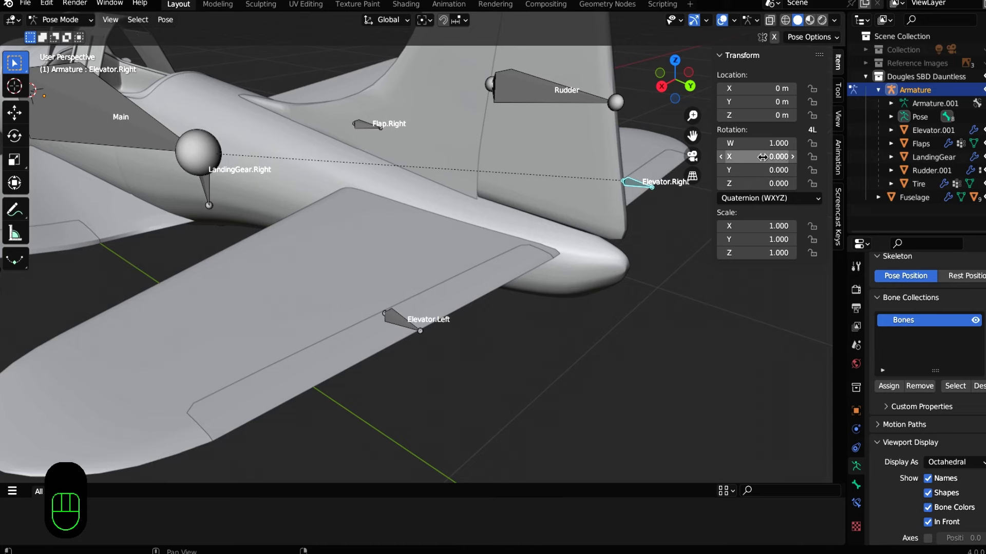
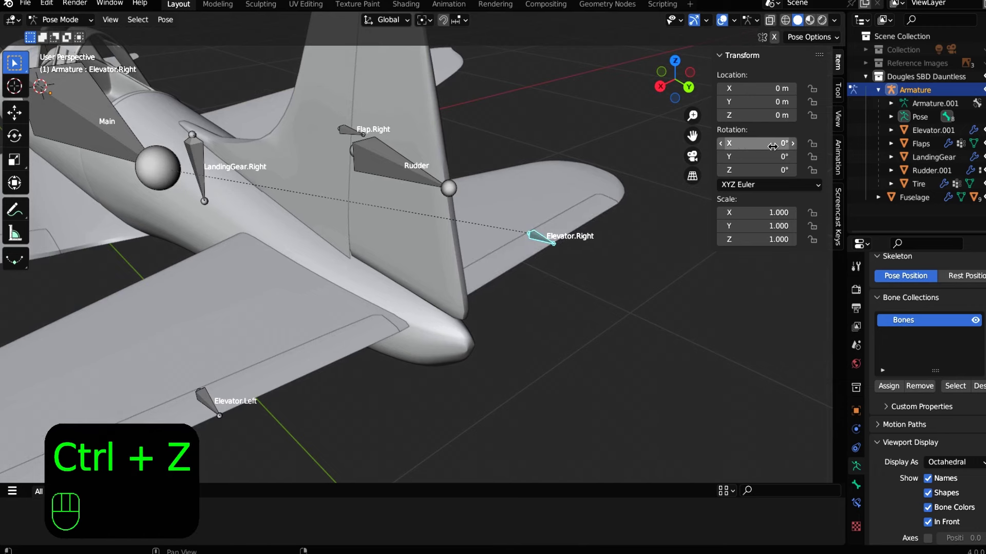
left_click_drag(817, 87, 812, 114)
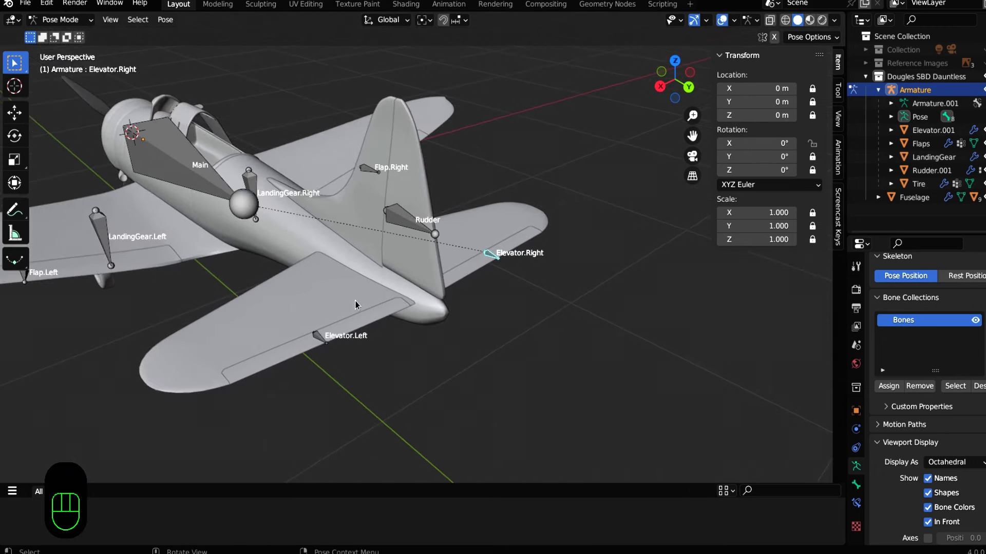
left_click_drag(349, 304, 467, 303)
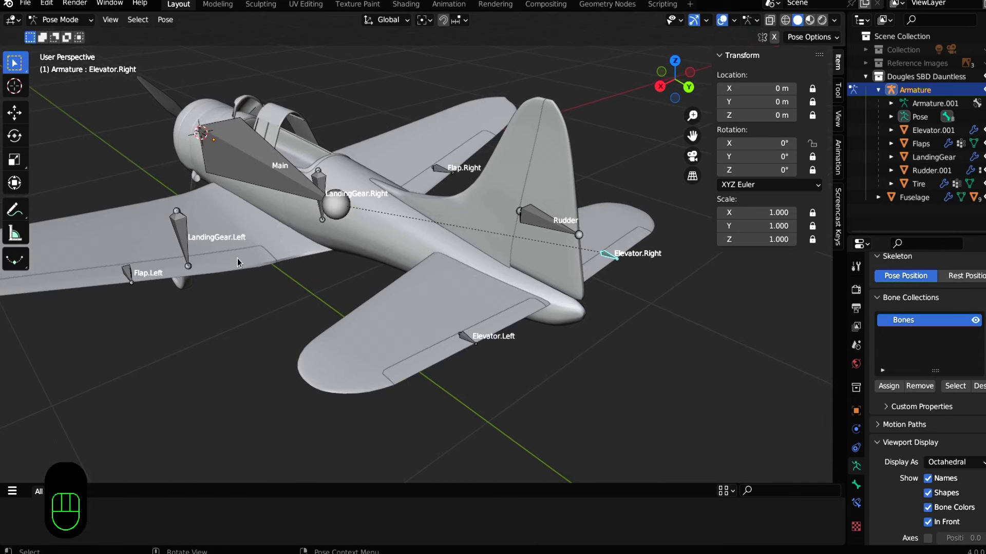
Give Flap.Left XYZ Euler rotation with location, scale and Y/Z rotation locked
left_click(126, 270)
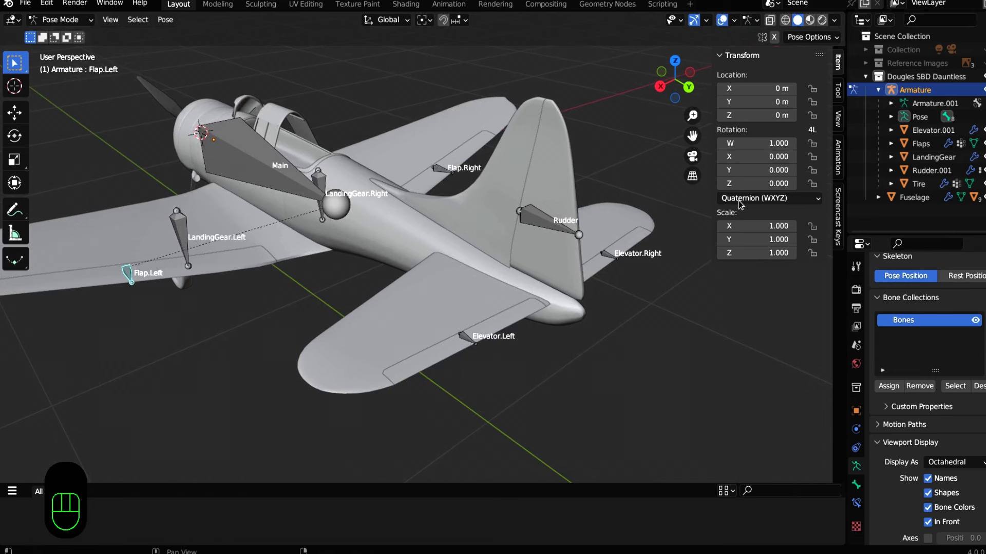
left_click_drag(743, 203, 748, 254)
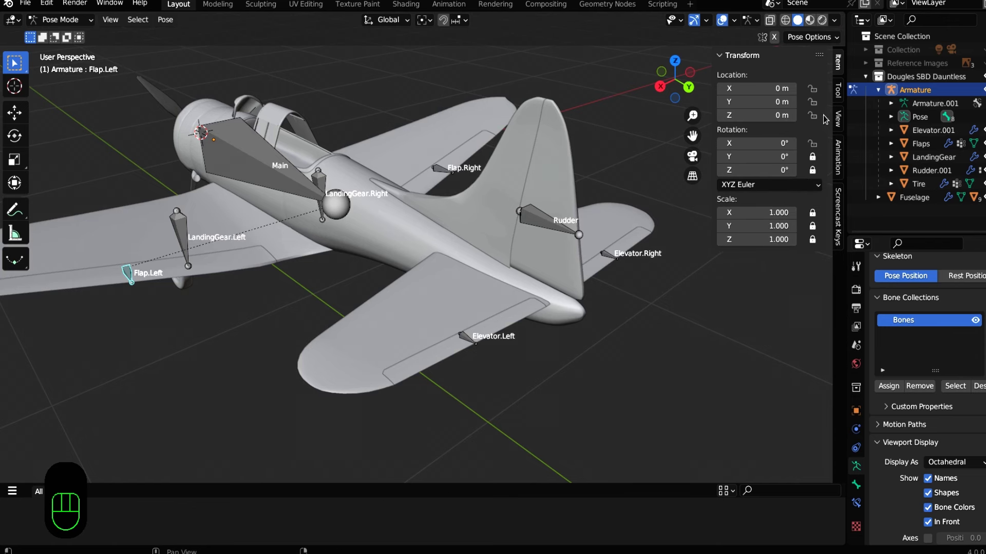
left_click(819, 79)
left_click(815, 93)
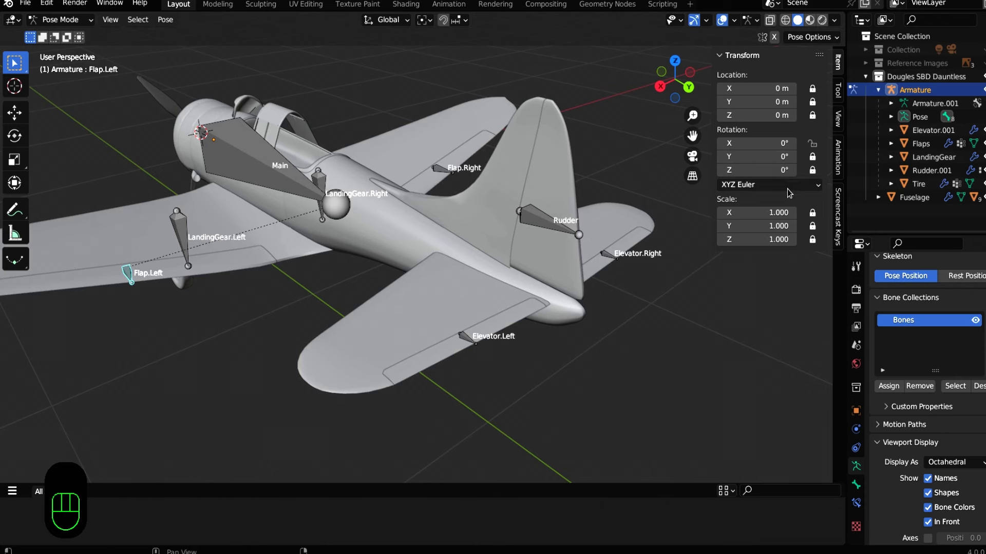
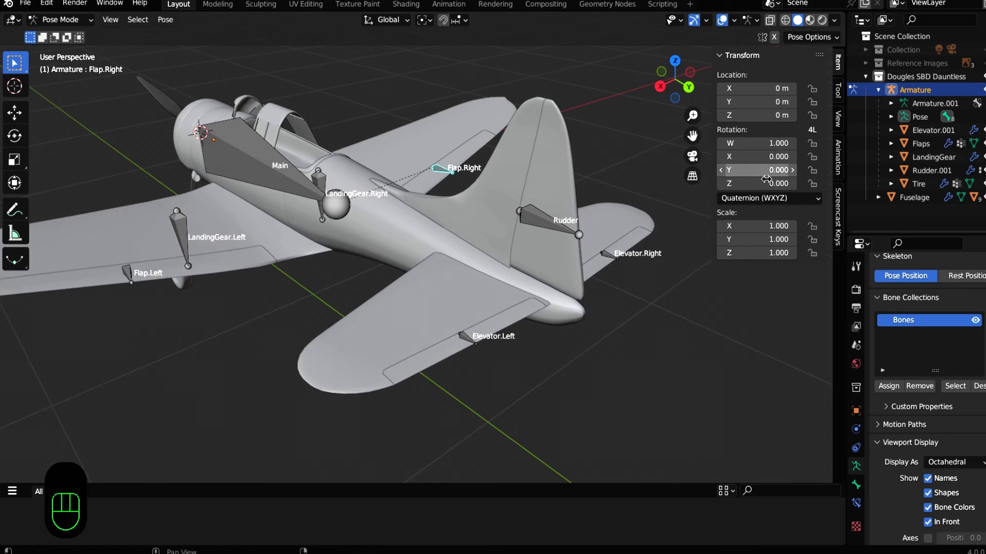
Restrict Flap.Right to X rotation with location locked, then save the blend file
left_click_drag(770, 200, 749, 245)
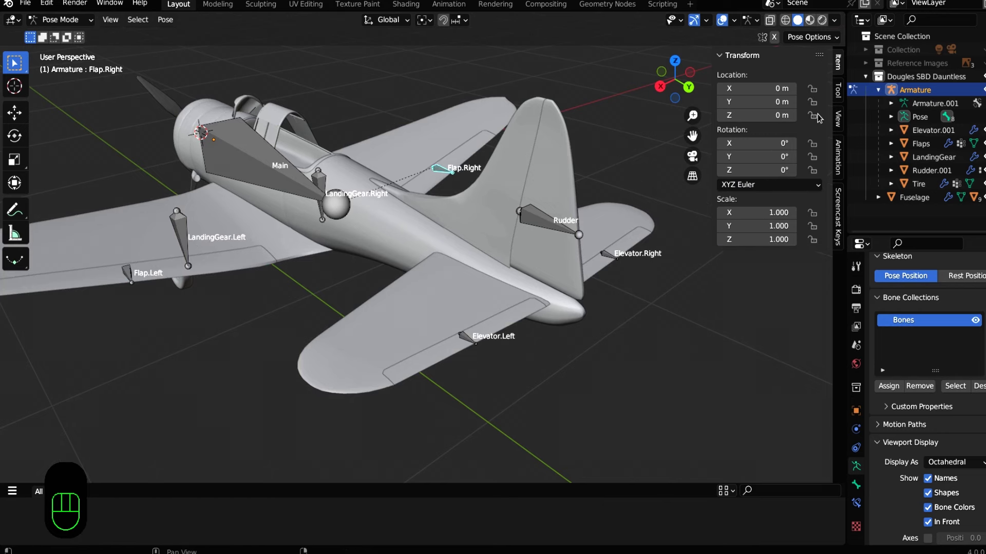
left_click(818, 85)
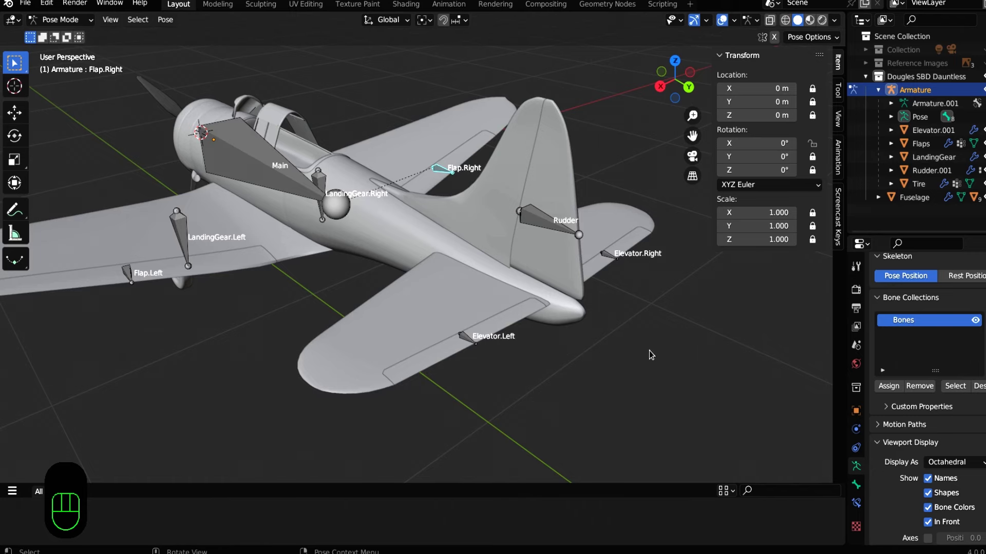
key("ctrl+s")
From front view, limit LandingGear.Left to XYZ Euler Z rotation and fold it to 104°
left_click_drag(395, 326, 507, 411)
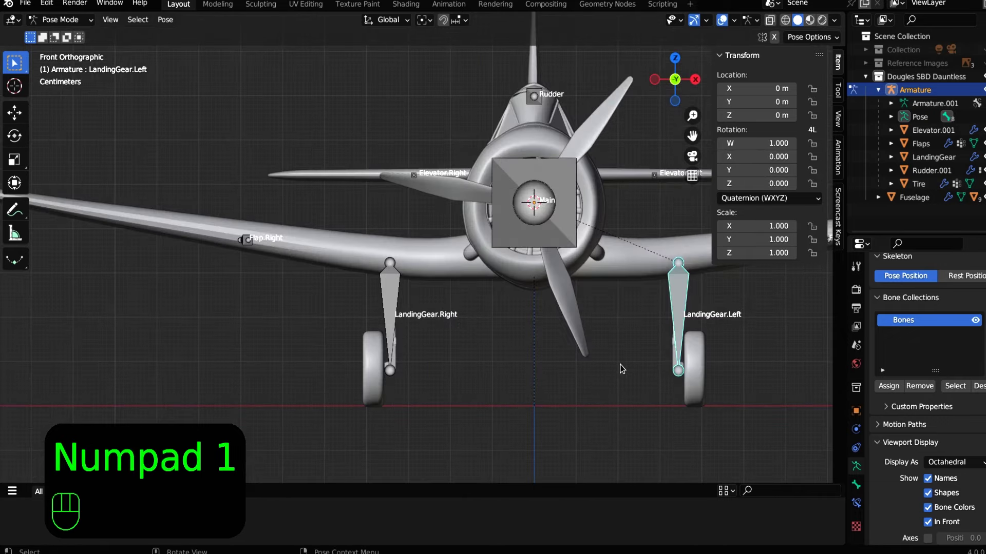
middle_click(346, 285)
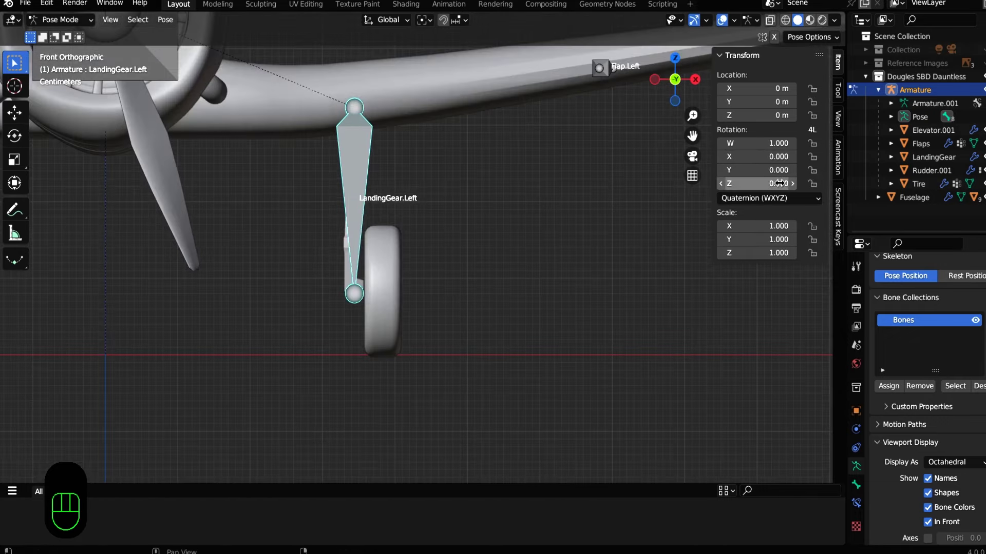
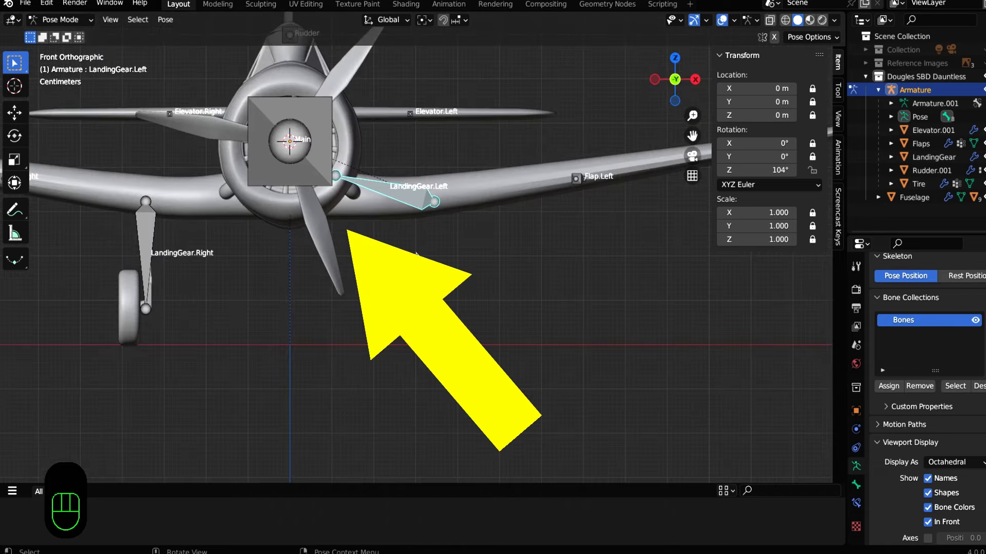
left_click_drag(423, 238, 403, 221)
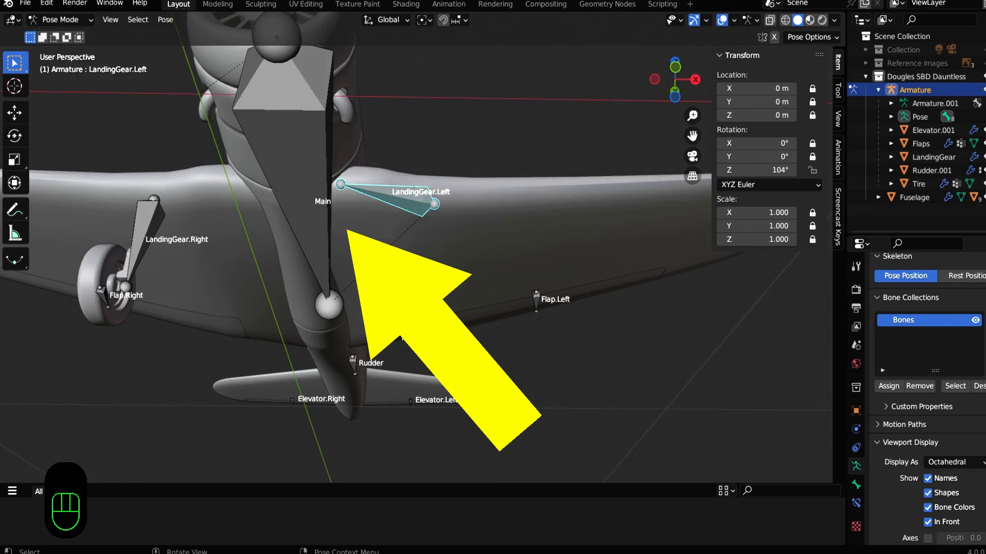
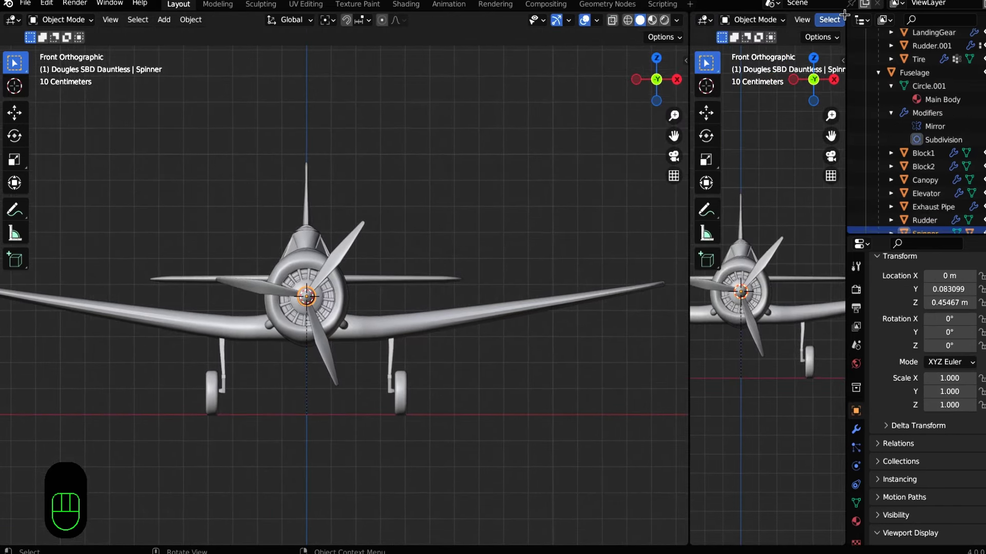
Split the 3D area into a large front view, two stacked propeller views and a timeline below
left_click_drag(843, 9, 856, 320)
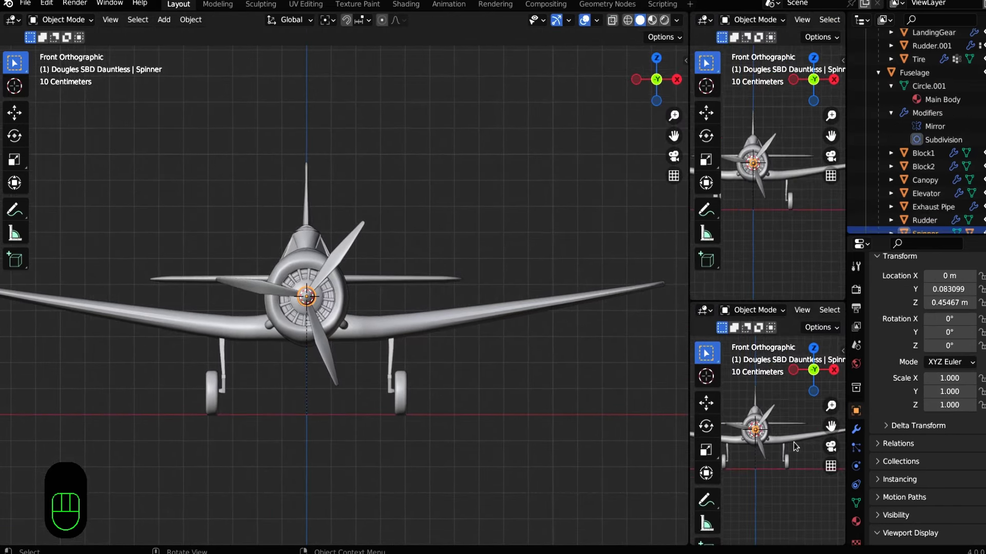
key("n")
left_click_drag(218, 333, 266, 478)
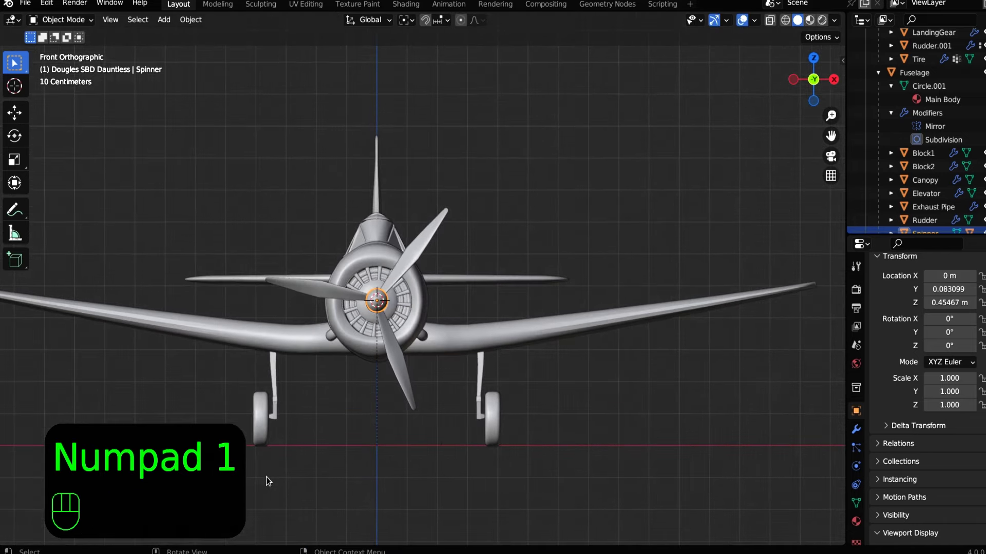
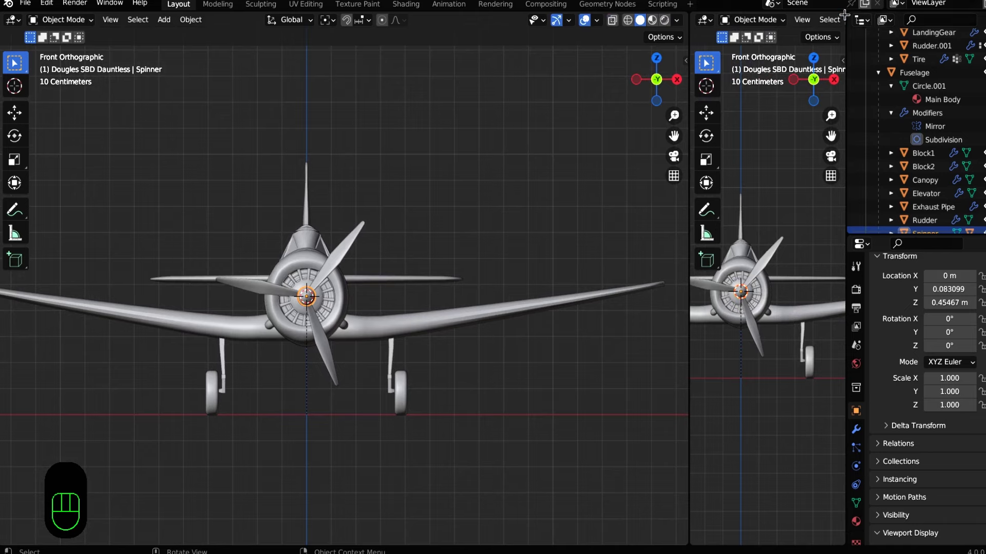
left_click_drag(843, 9, 856, 319)
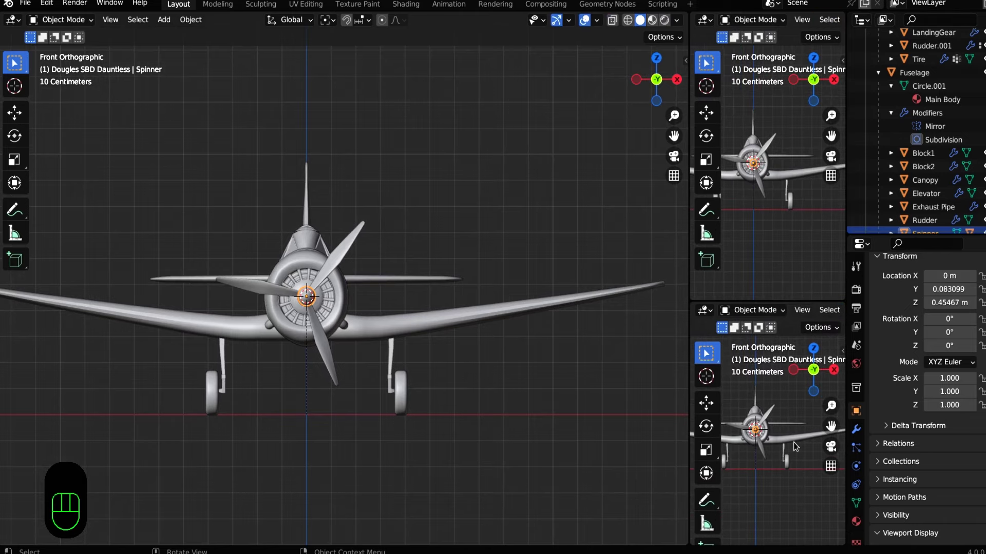
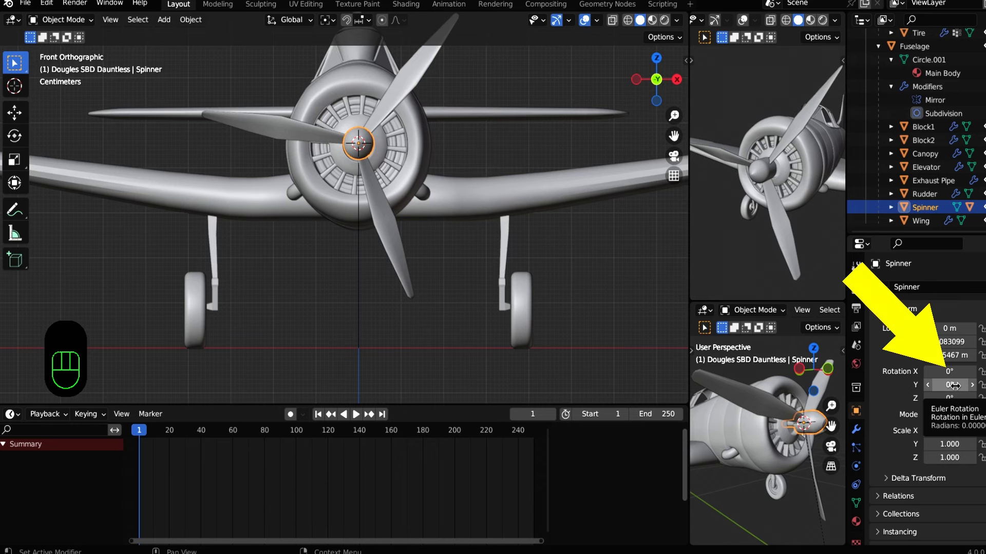
Keyframe the Spinner at 0° on frame 1 and 360° around Y on frame 5
key("i")
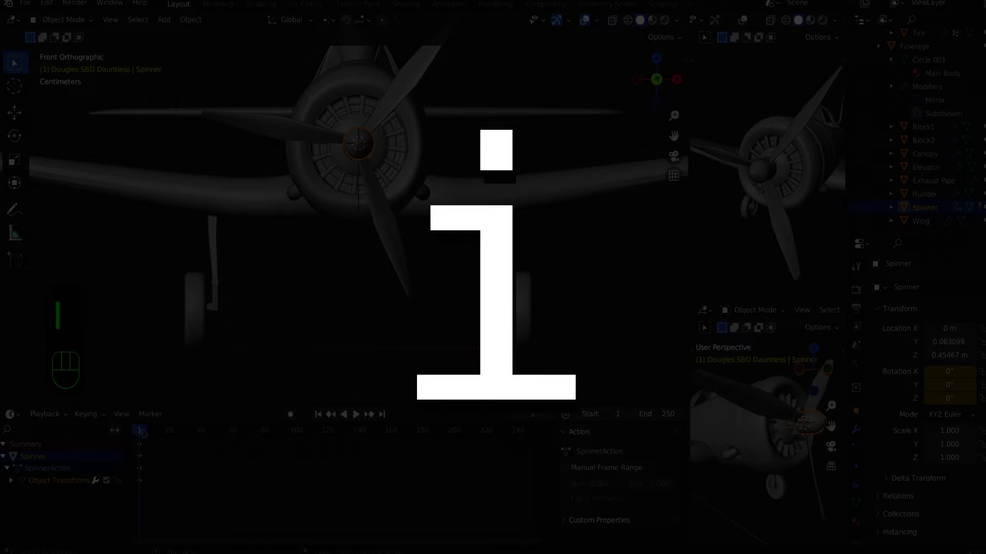
left_click(146, 430)
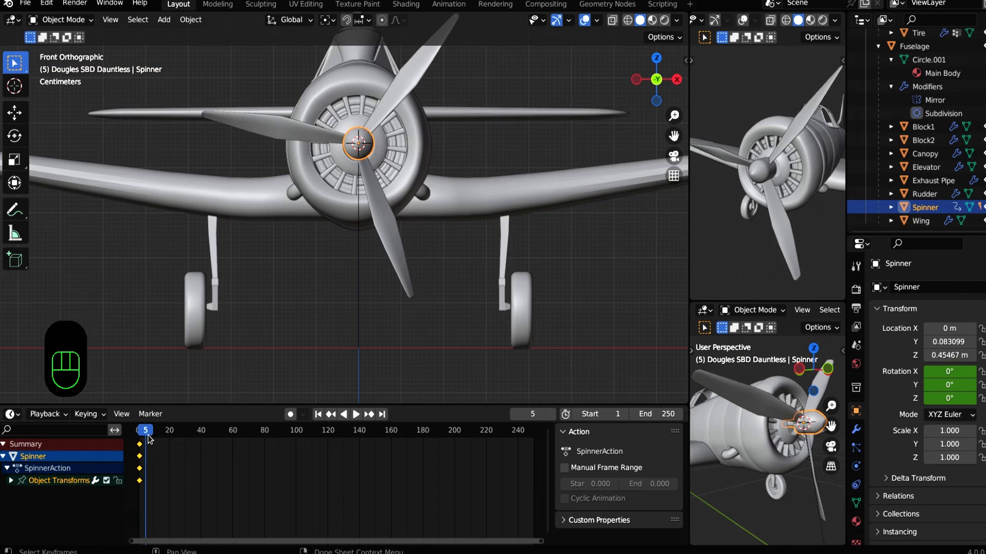
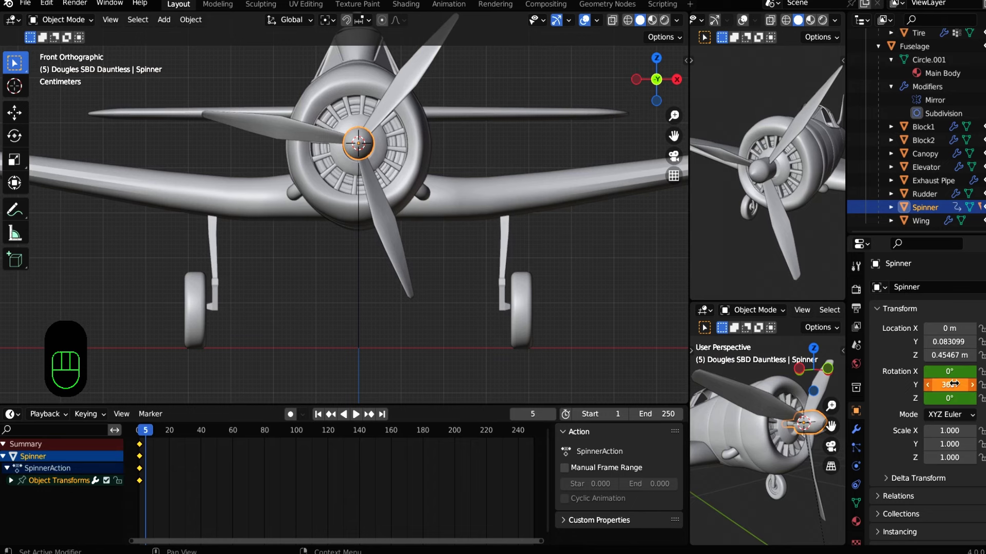
key("i")
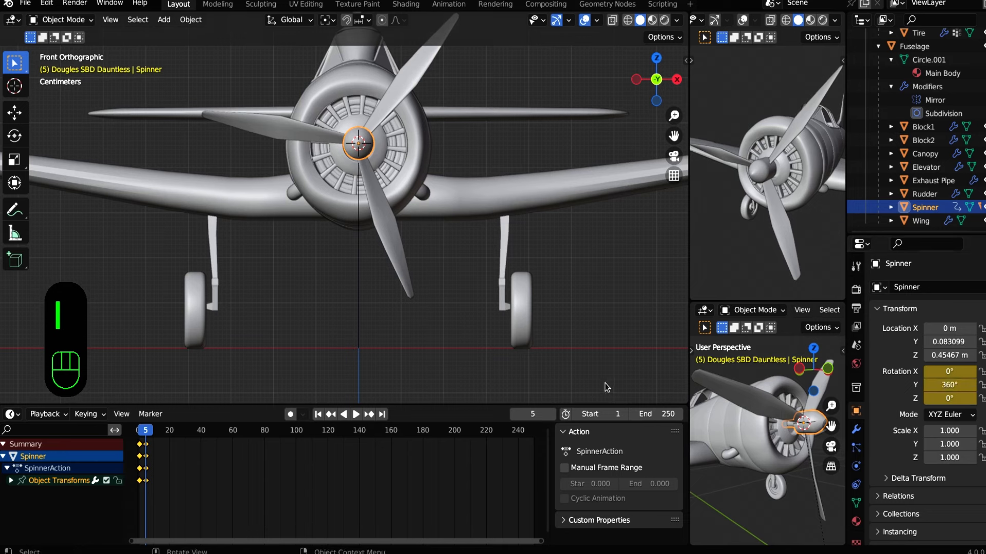
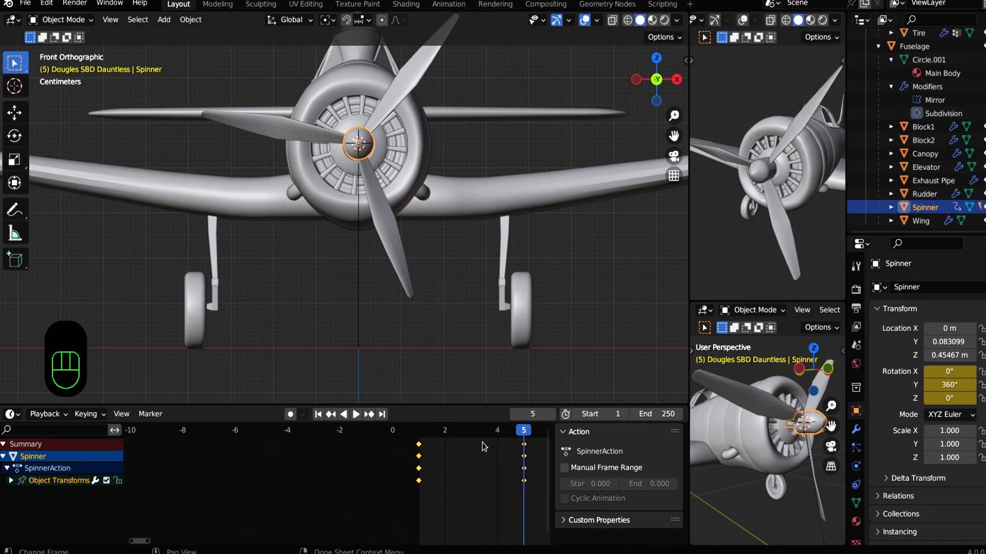
Return to frame 1 and play the animation so the propeller spins continuously while orbiting
left_click_drag(525, 433, 429, 421)
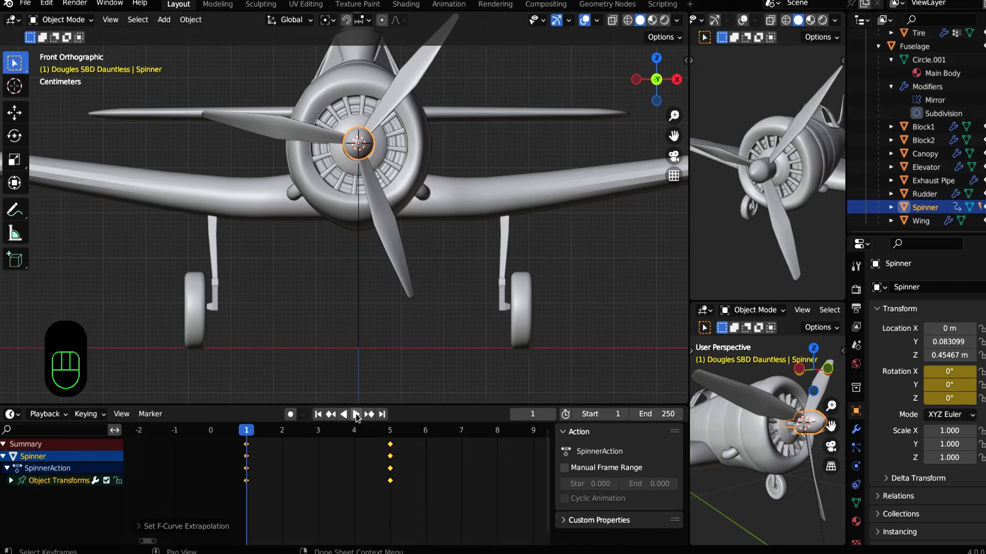
left_click(360, 415)
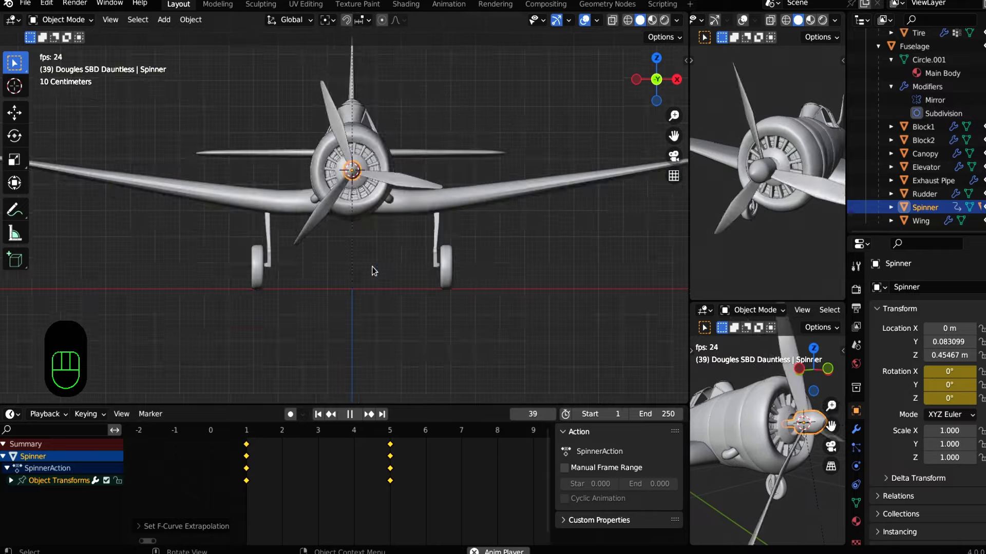
left_click_drag(373, 268, 327, 272)
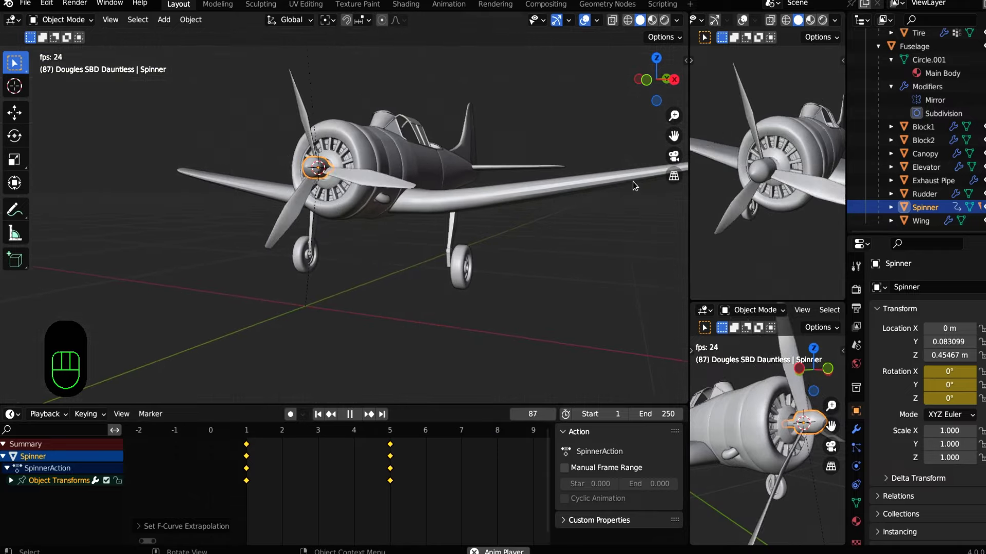